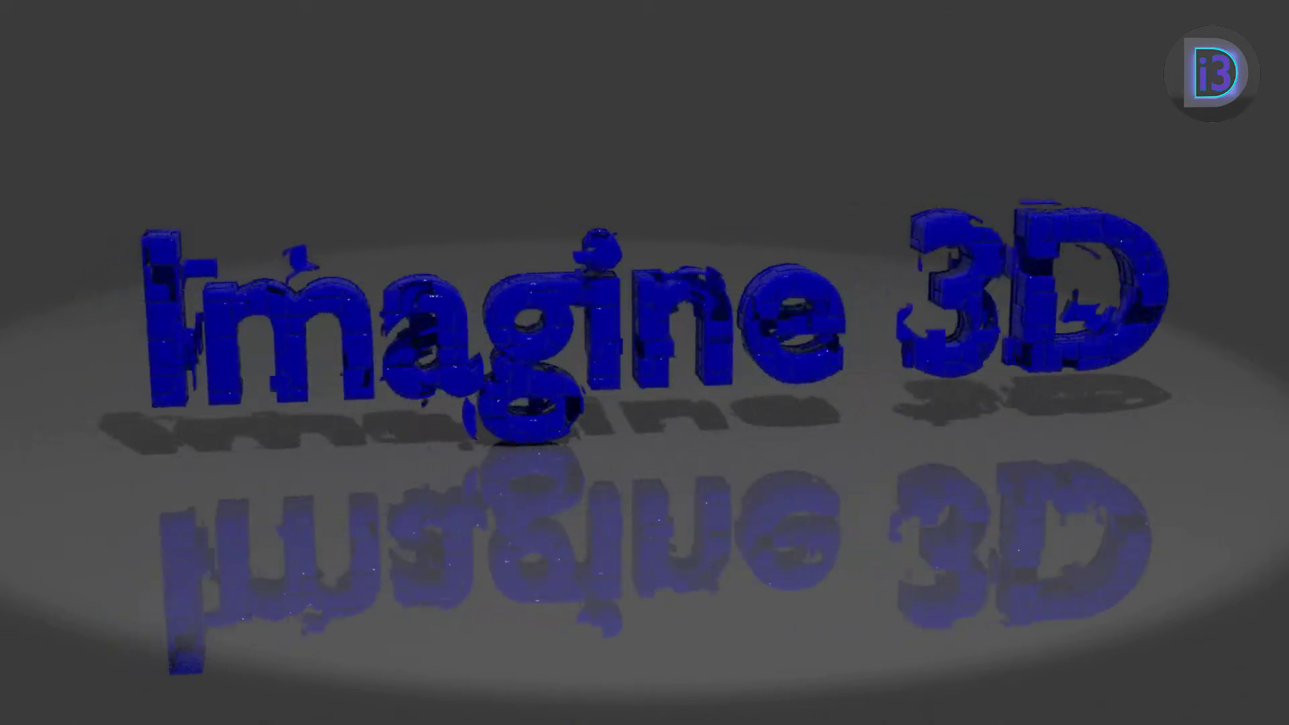
Skip the intro to reach a new blank untitled model.
key("F12")
Begin opening Model Info on the blank model to set units.
double_click(673, 400)
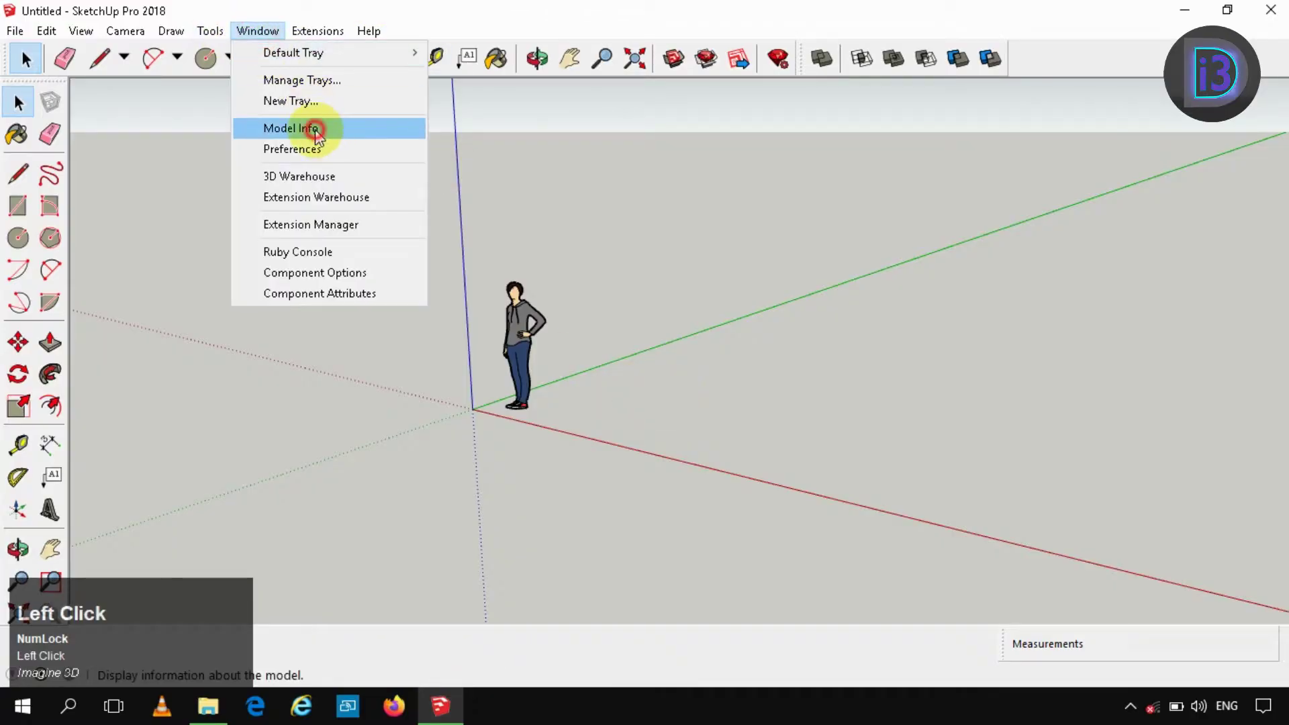
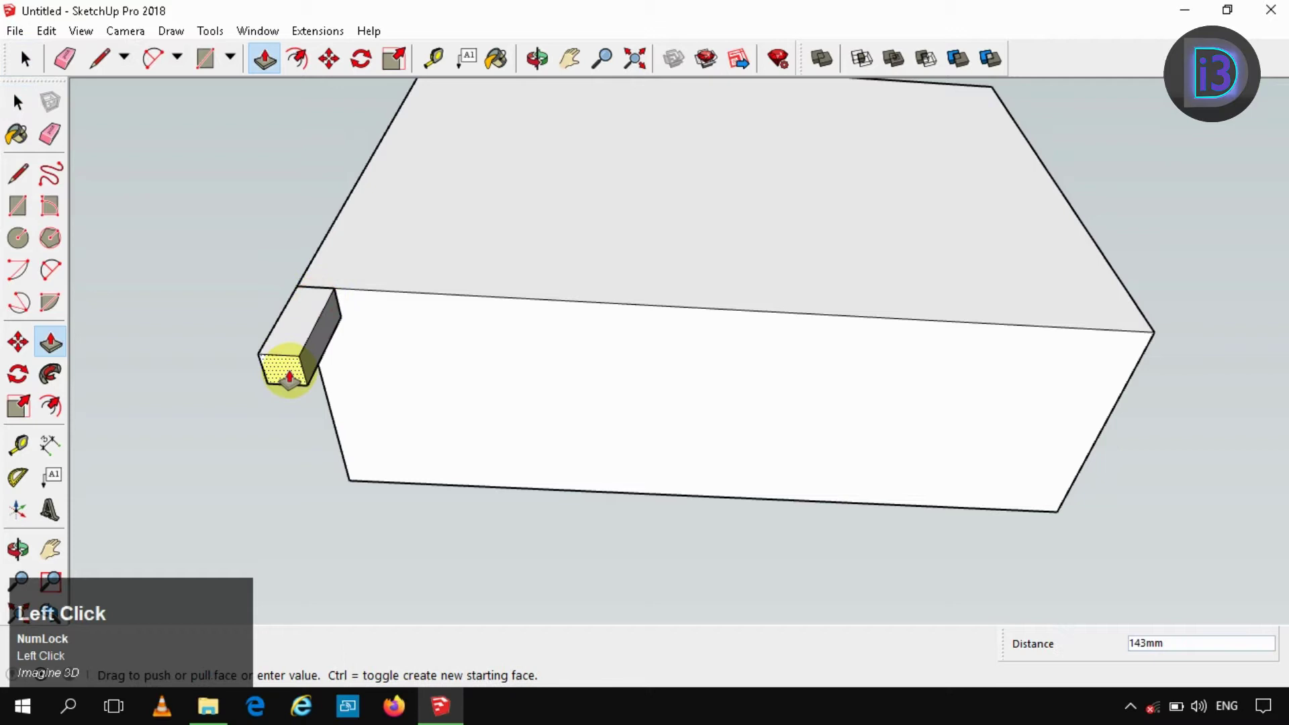
Raise the corner leg to height 50 and turn it into a group.
type("50")
key("Return")
key("space")
double_click(305, 317)
right_click(300, 318)
left_click(384, 485)
Move-copy the leg to the right corner, then copy both front legs to the rear corners.
key("m")
left_click(22, 97)
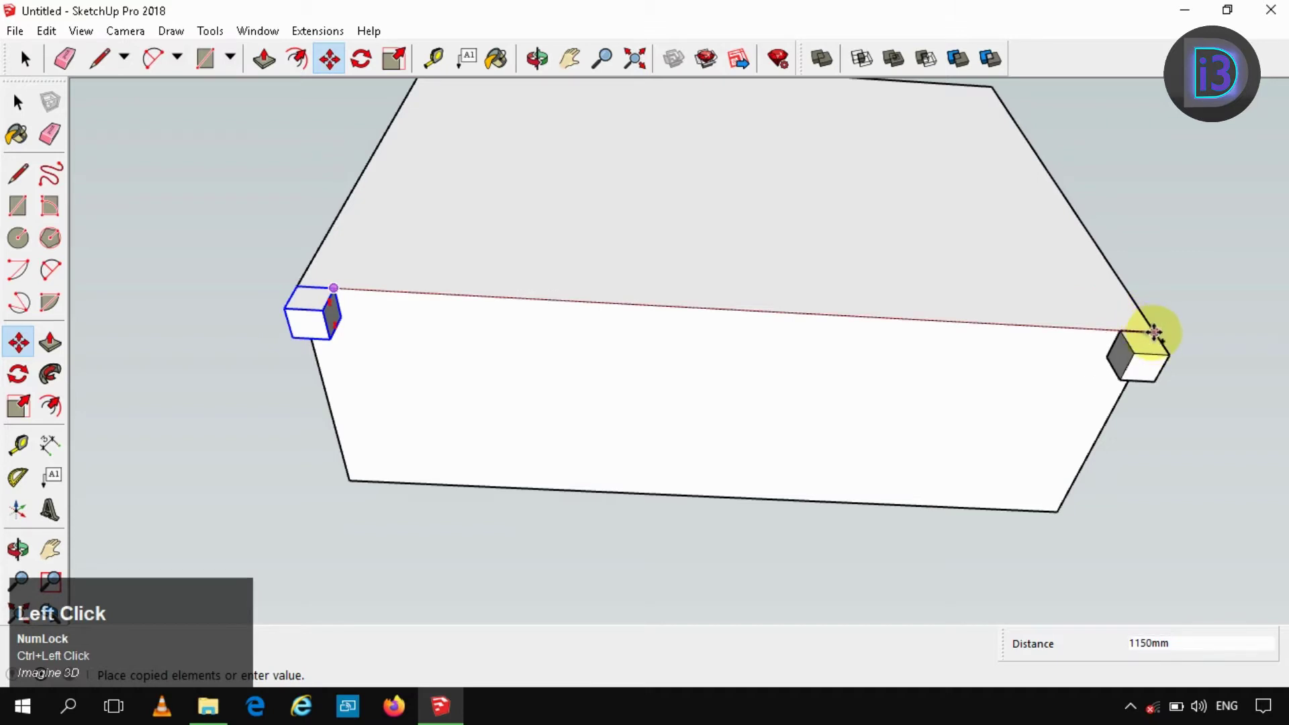
key("space")
left_click(317, 308)
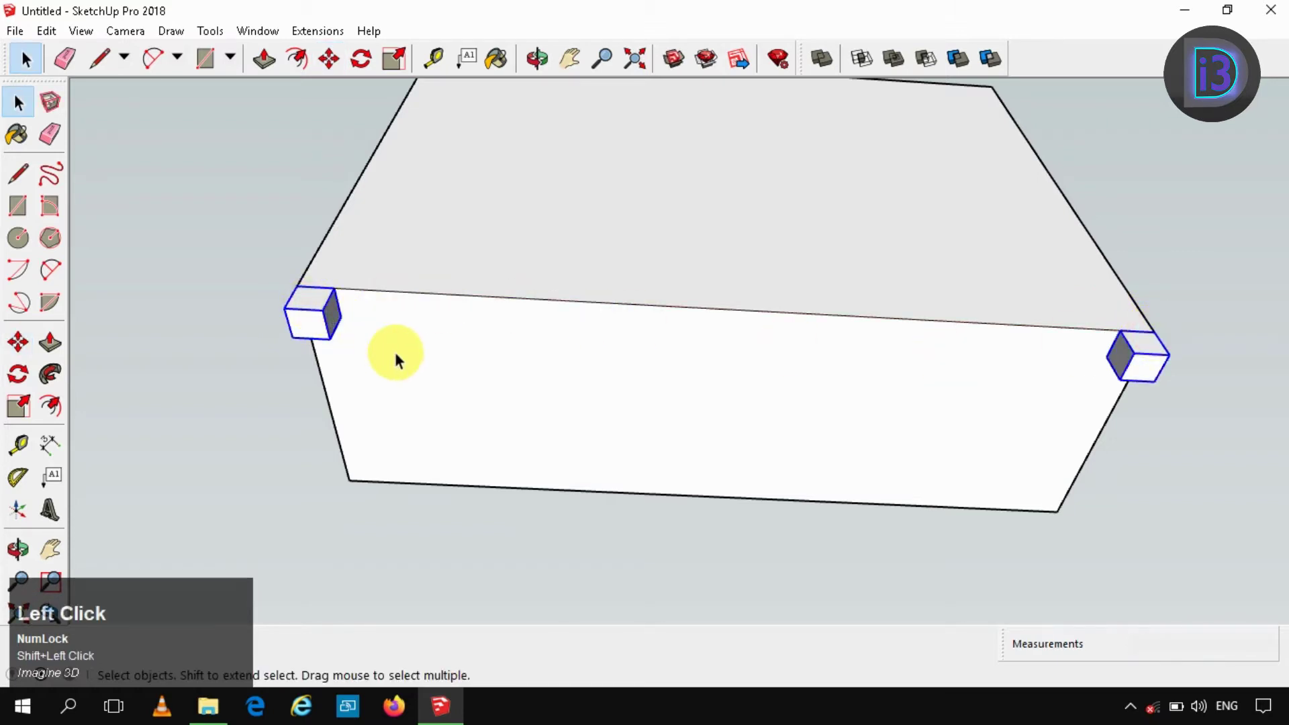
key("m")
left_click(22, 98)
key("Left")
key("space")
scroll("down", 3)
left_click(377, 370)
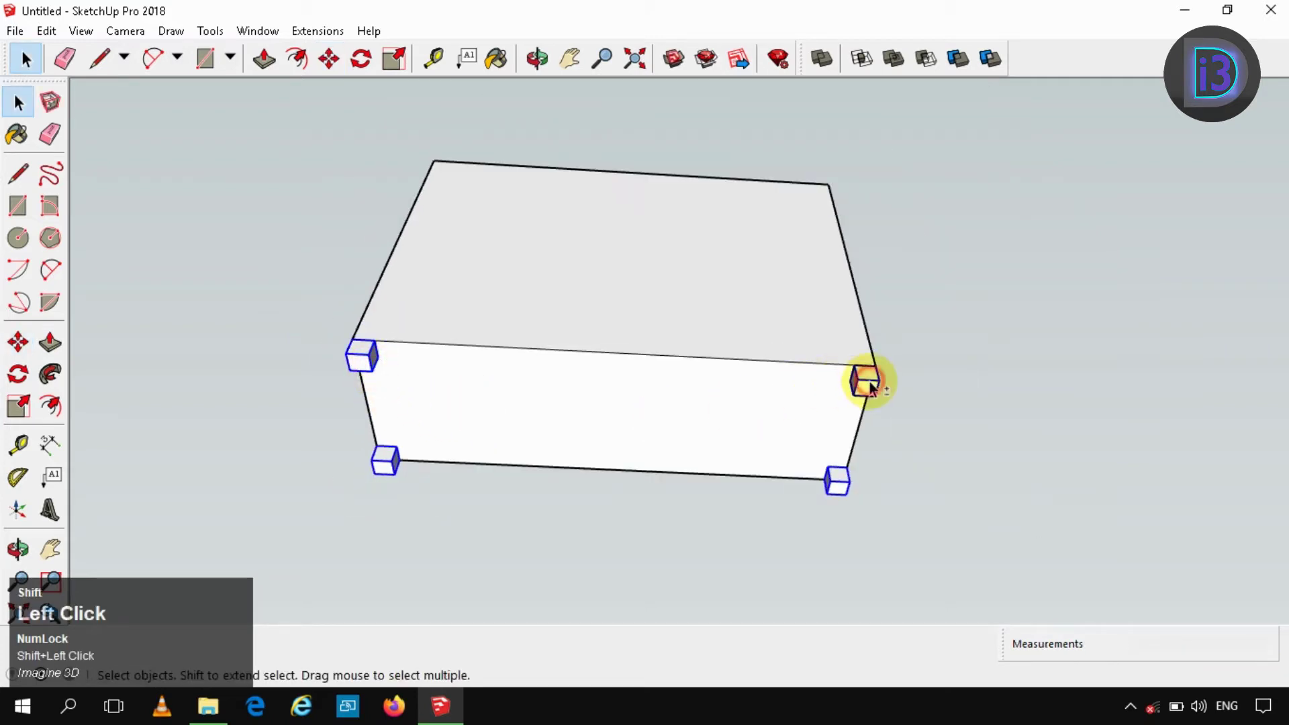
Group the cabinet body so it sits as one object on the four legs.
right_click(872, 392)
left_click(947, 238)
key("ctrl+a")
right_click(872, 391)
left_click(951, 132)
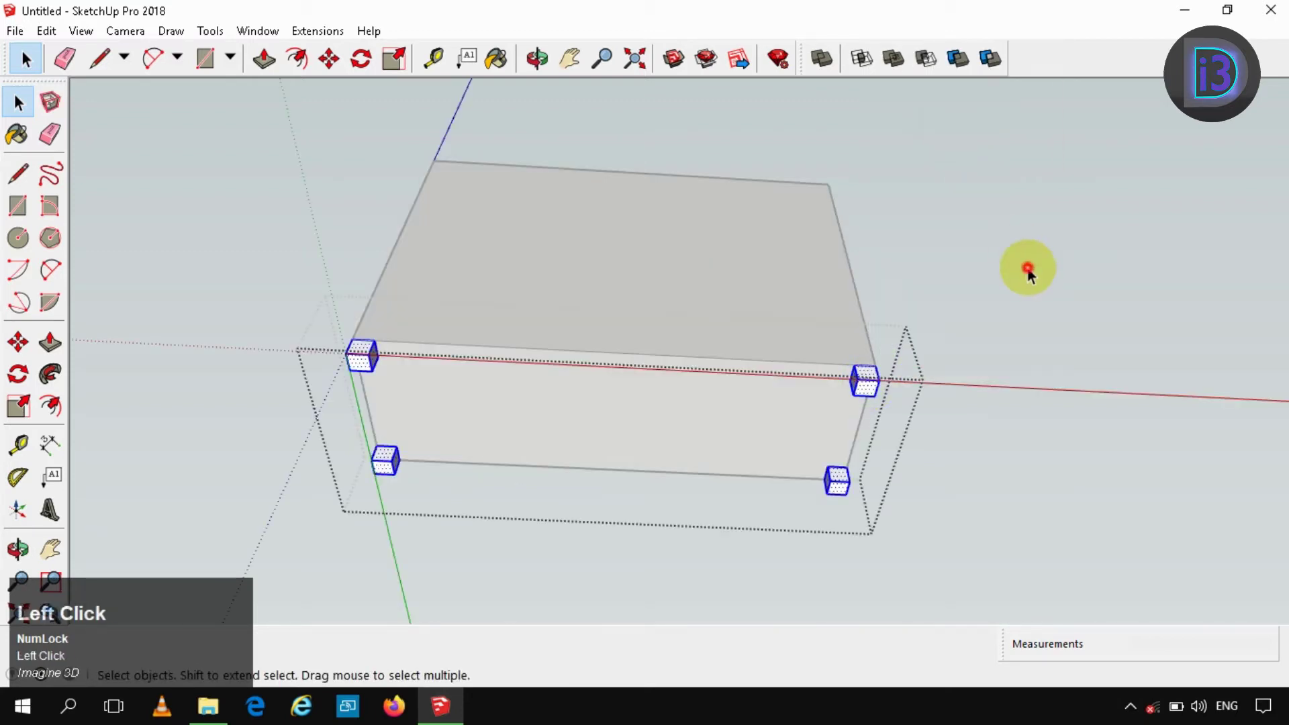
middle_click(877, 286)
scroll("down", 3)
Rotate the cabinet with its legs upright, entering 2cm, and clear the selection.
left_click(736, 251)
key("p")
left_click(22, 98)
type("2cm")
key("Return")
key("space")
left_click(793, 267)
key("ctrl+c")
key("space")
left_click(981, 280)
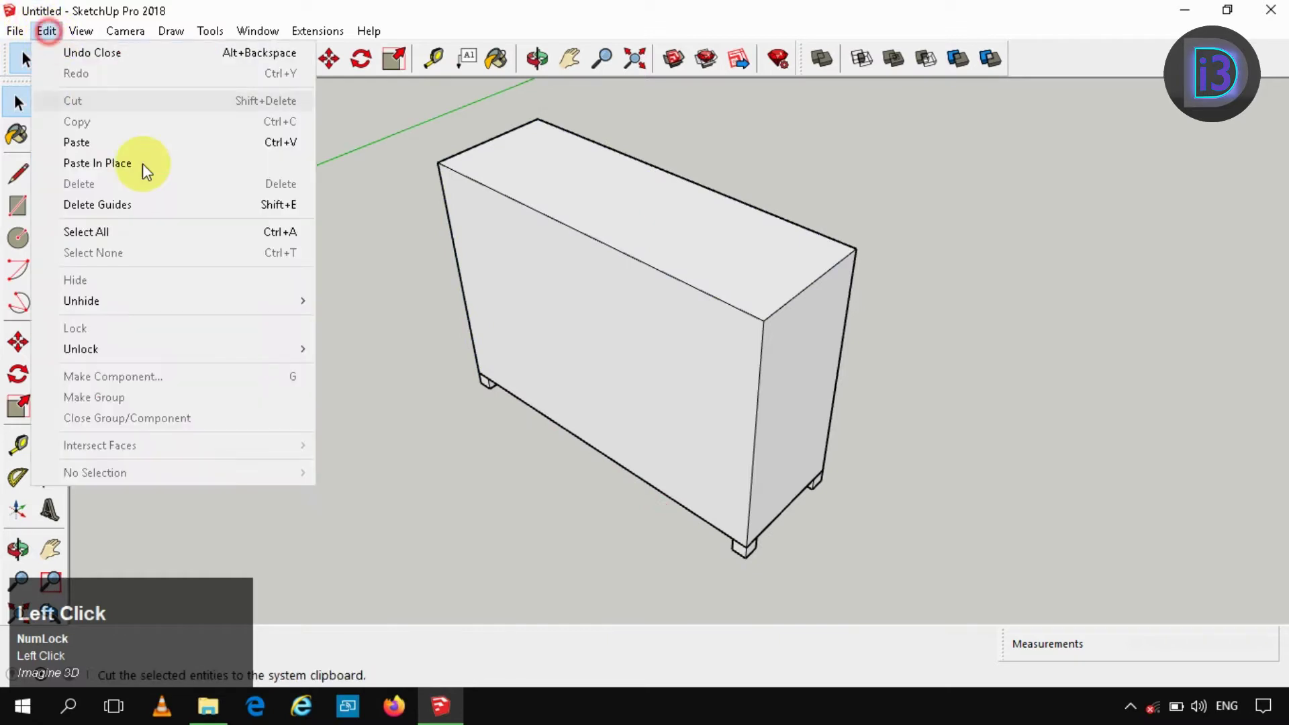
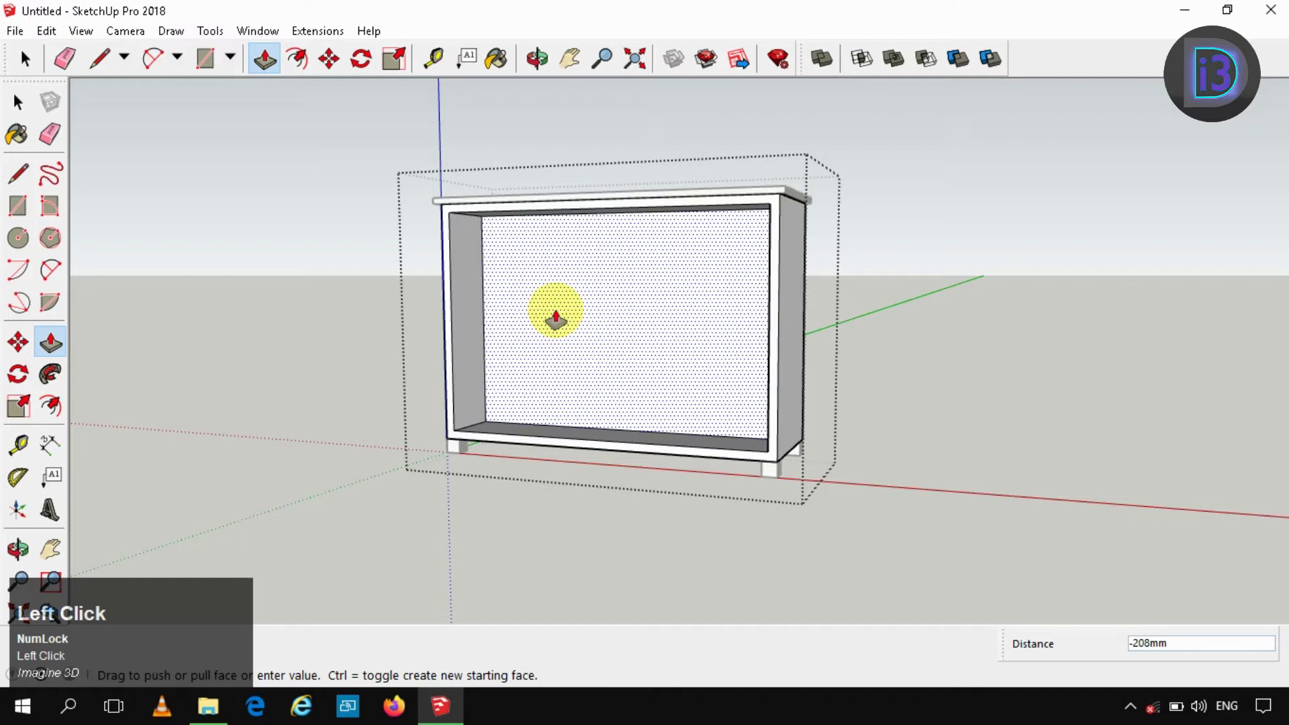
Offset the front face 2cm for the wall thickness and push the inner face back.
type("2cm")
key("Return")
key("space")
left_click(564, 314)
key("ctrl+c")
key("space")
left_click(884, 247)
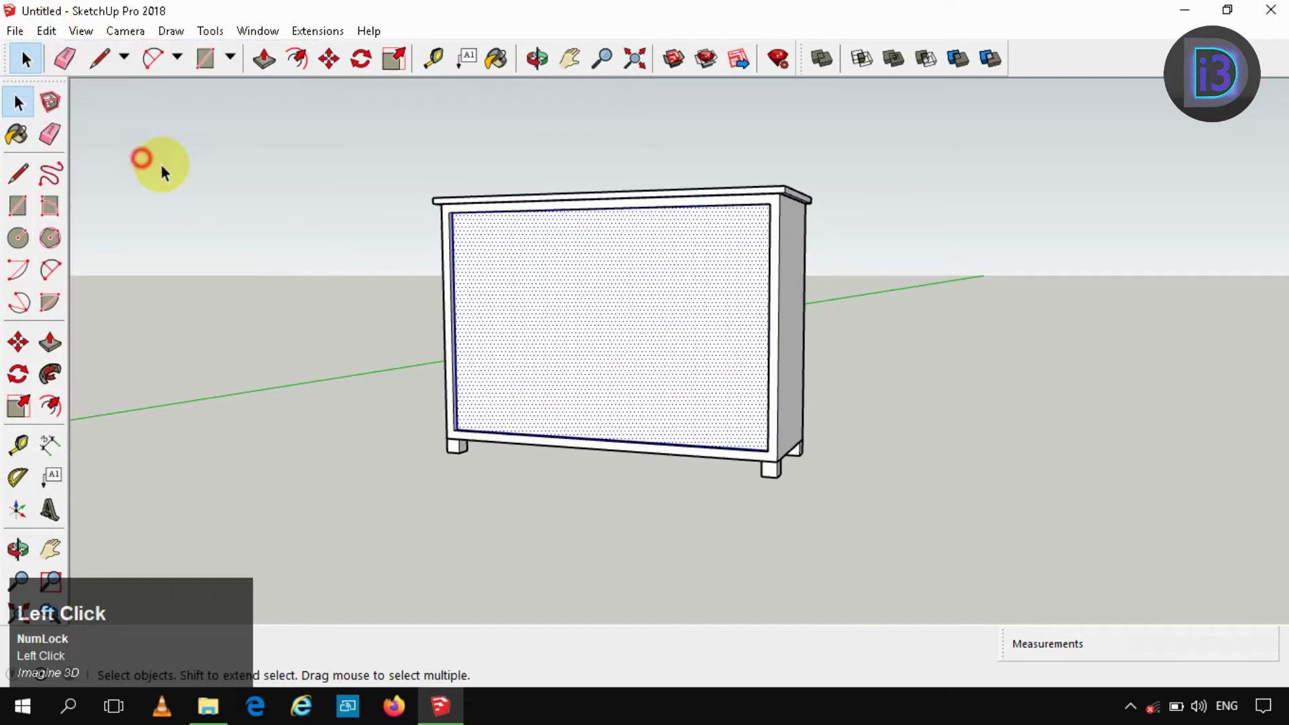
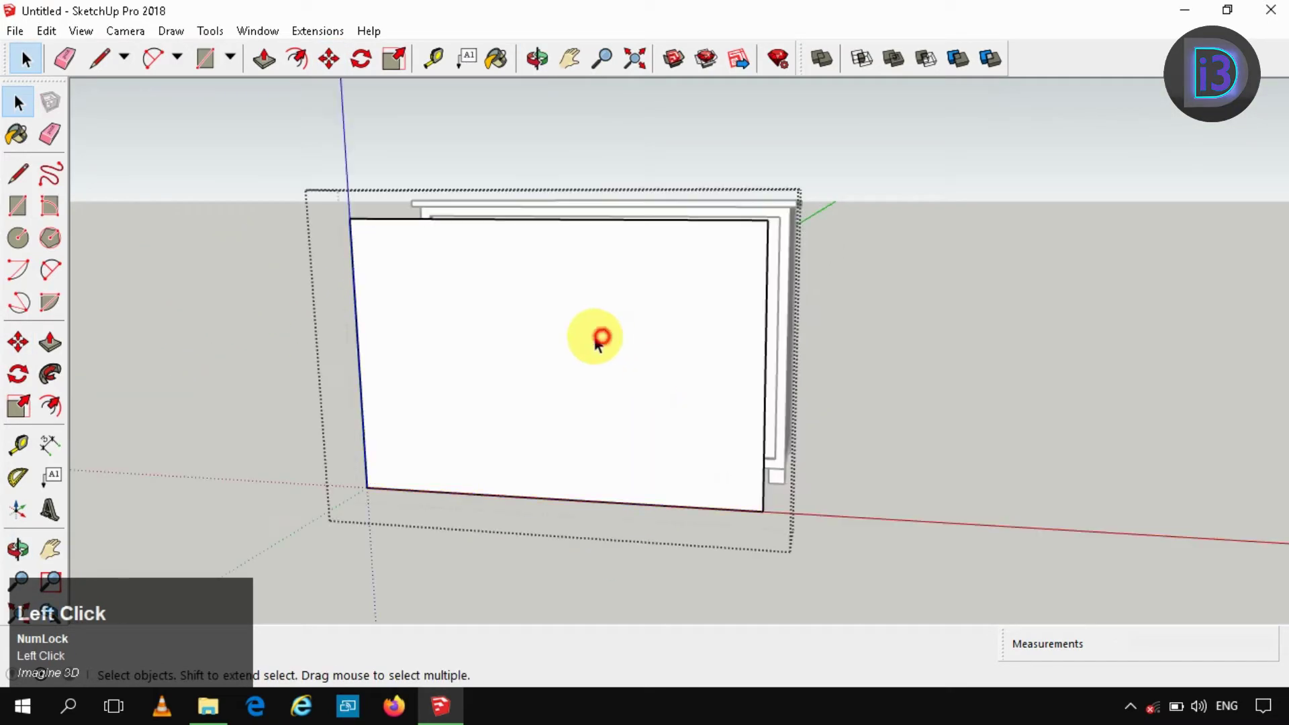
Select the flat front panel and pick it up to move onto the cabinet front.
left_click_drag(447, 286, 365, 228)
left_click(365, 228)
key("m")
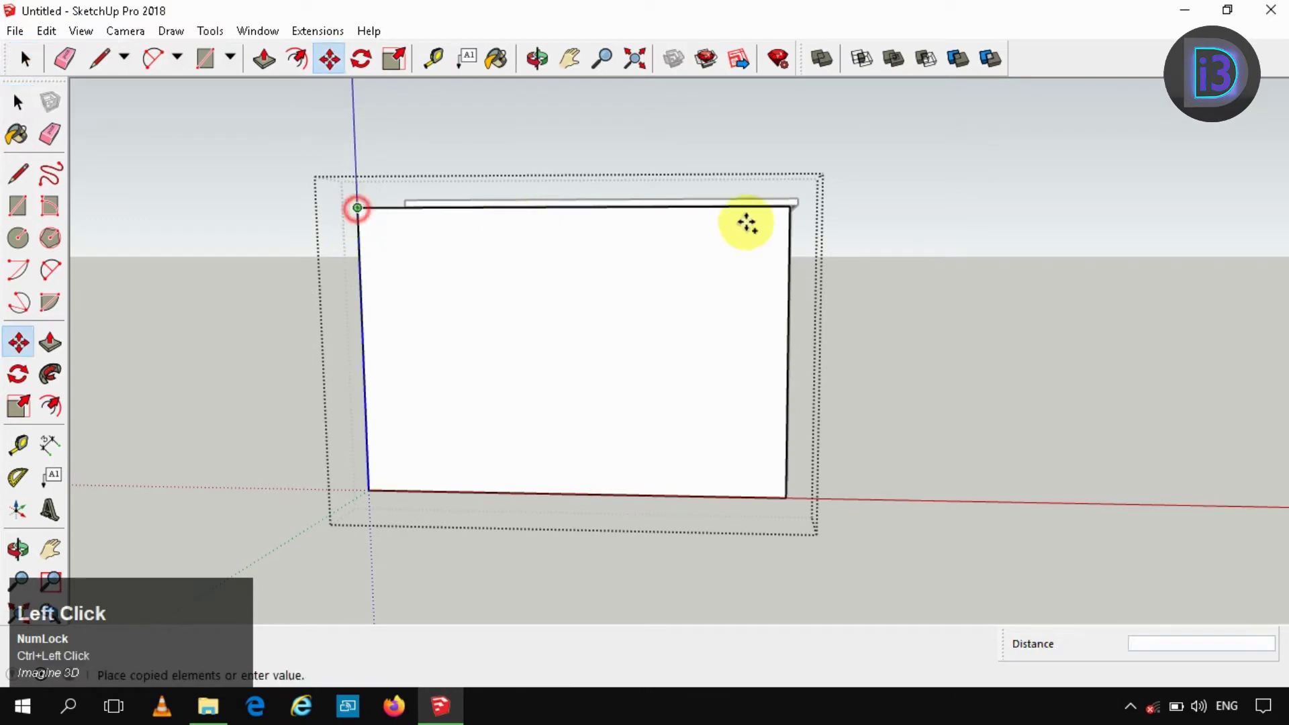
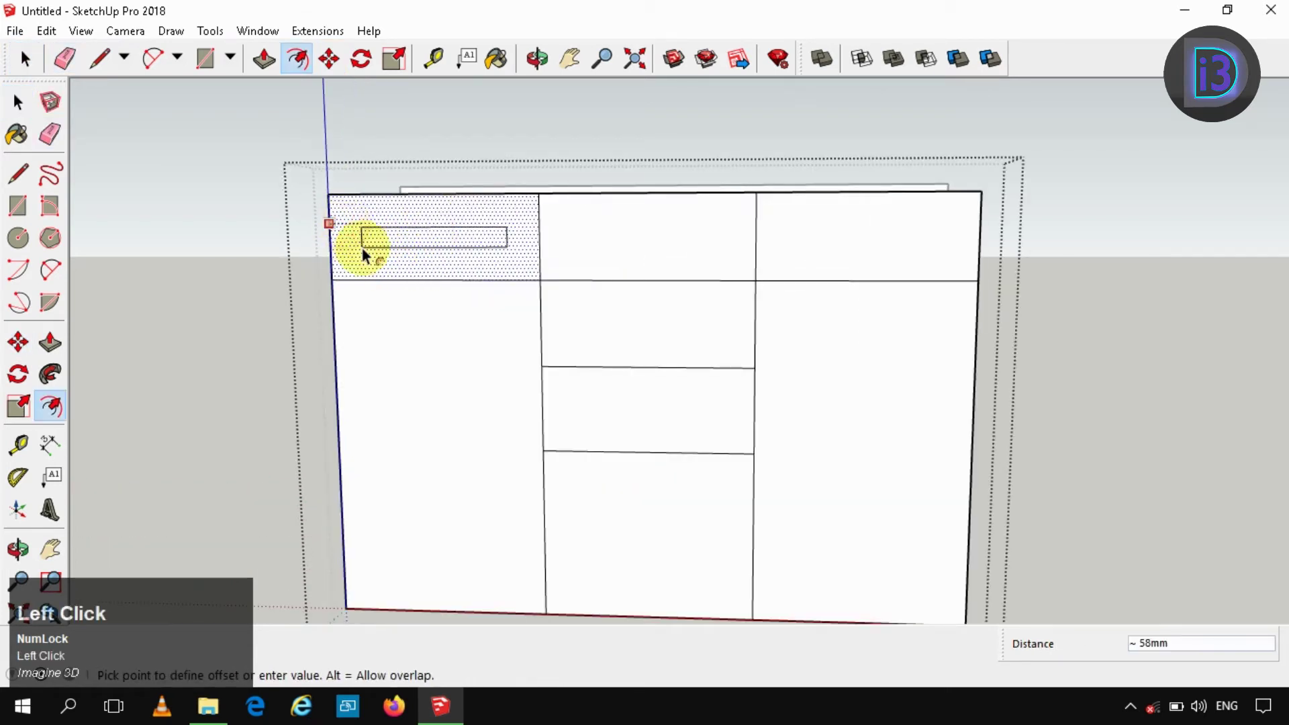
Inset the first drawer faces by a 2mm gap with Offset.
type("2mm")
key("Return")
key("space")
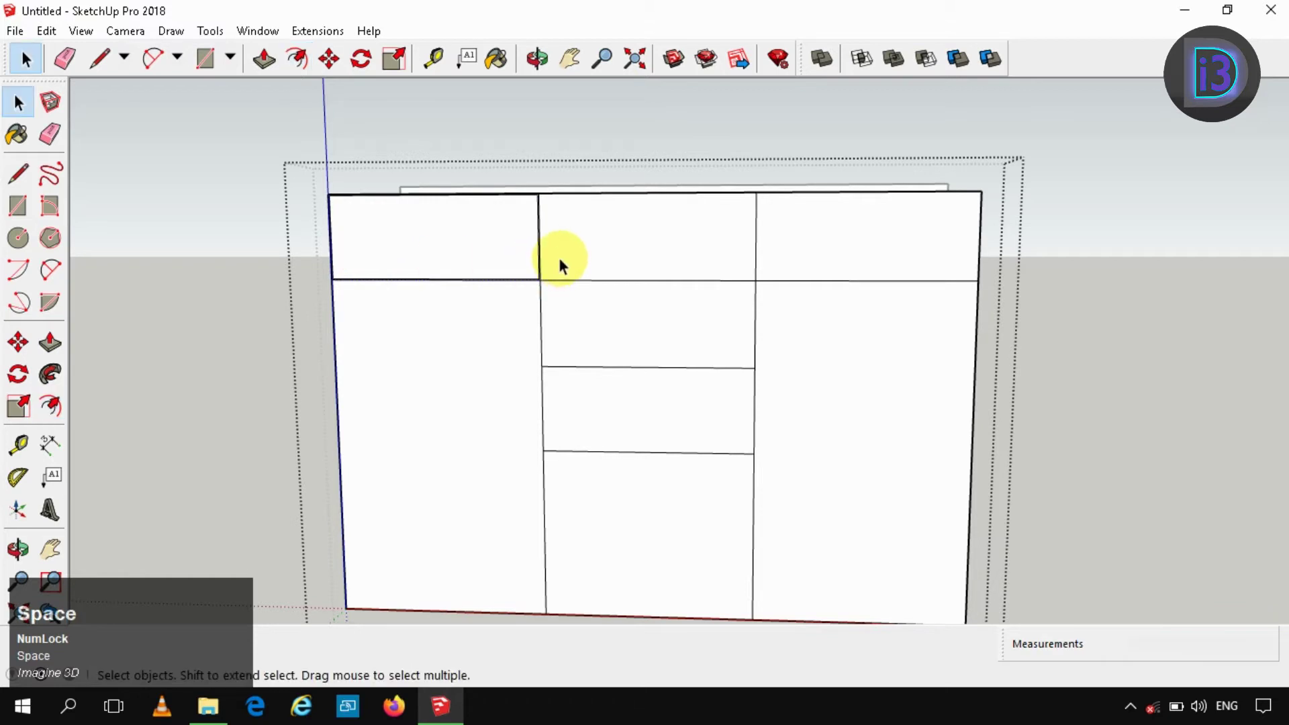
left_click(173, 357)
left_click(404, 323)
key("f")
left_click(623, 233)
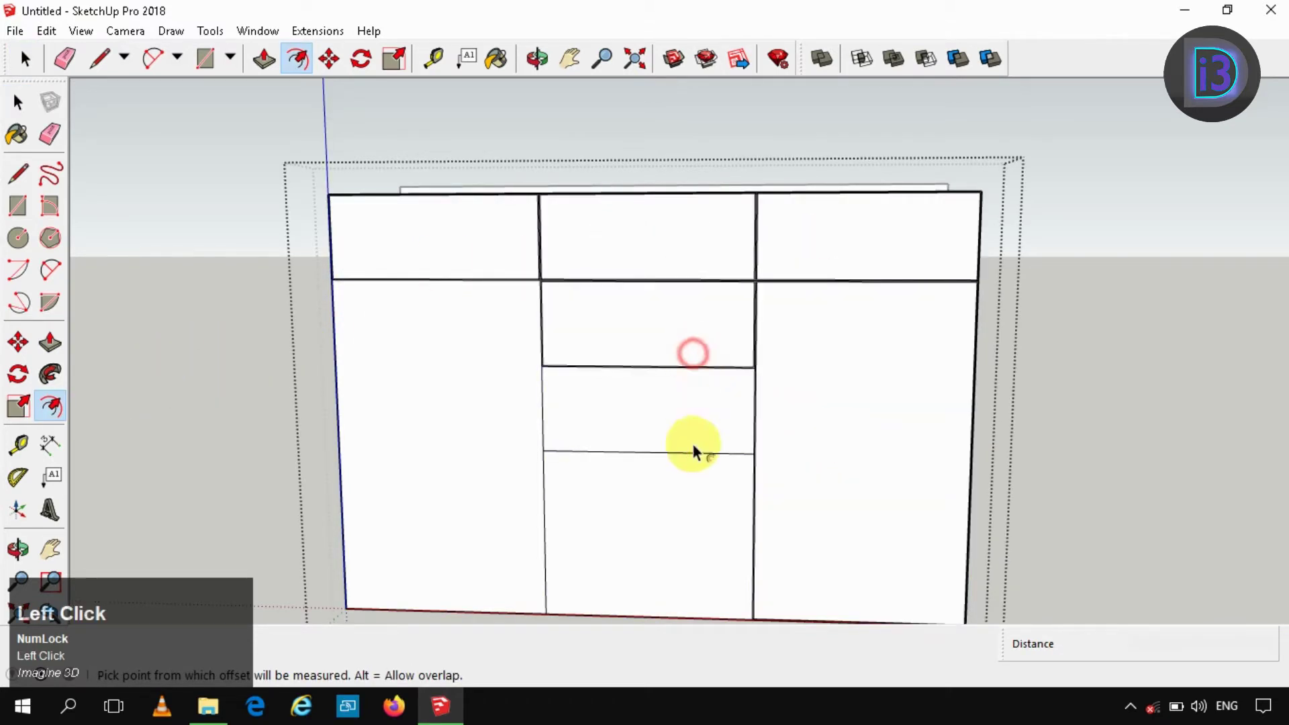
Repeat the 2mm gap on the remaining drawer and door faces and select the whole panel.
key("space")
left_click(402, 230)
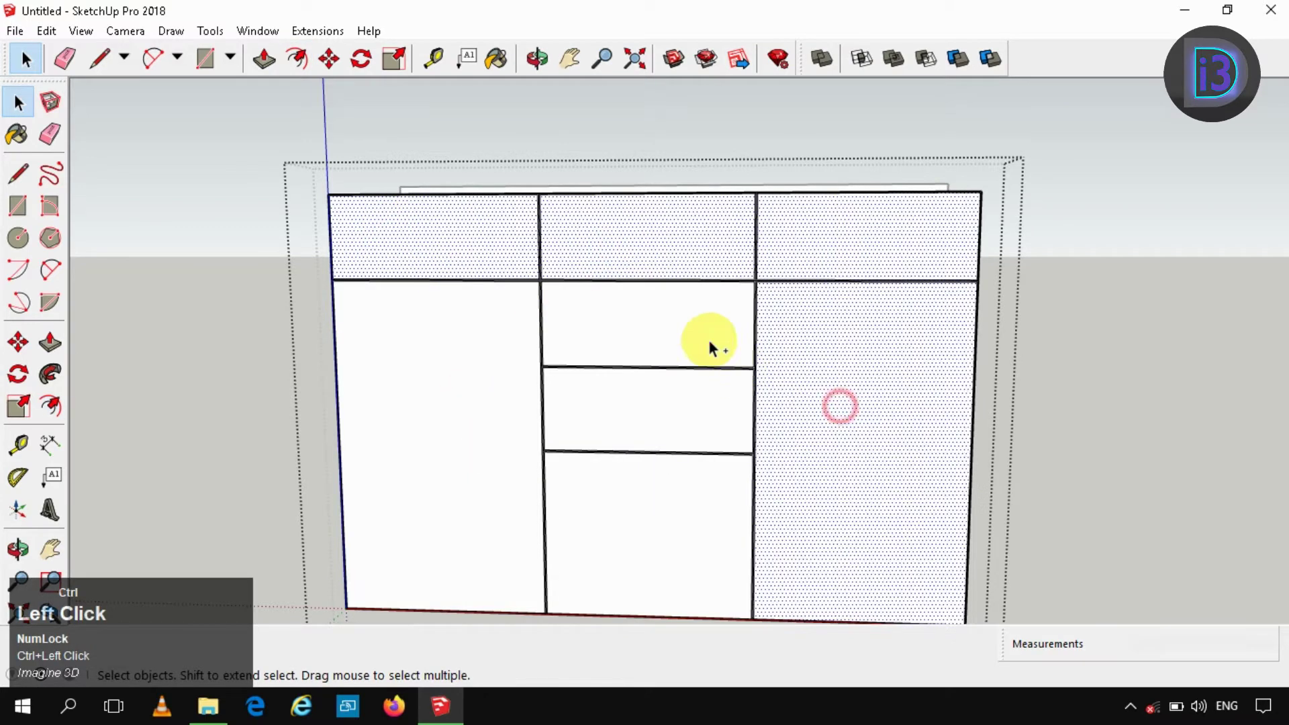
key("ctrl+c")
key("space")
left_click(250, 381)
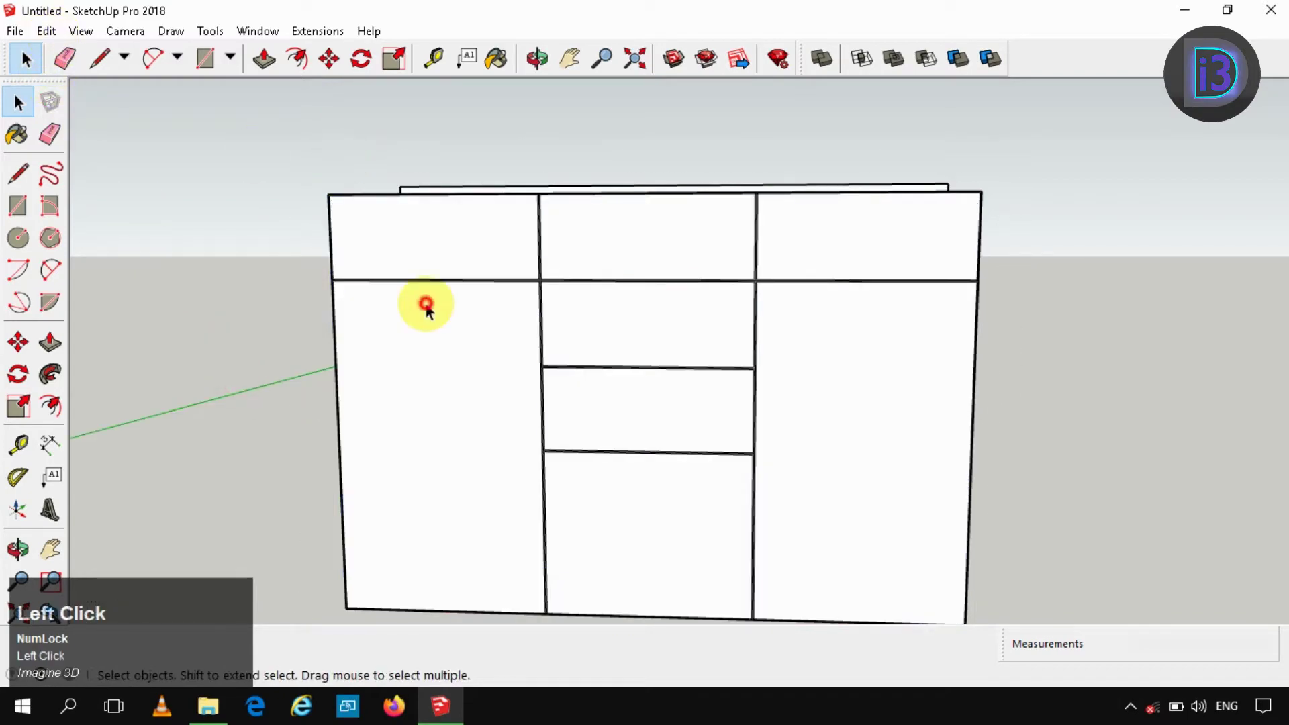
key("Delete")
left_click(29, 55)
right_click(486, 246)
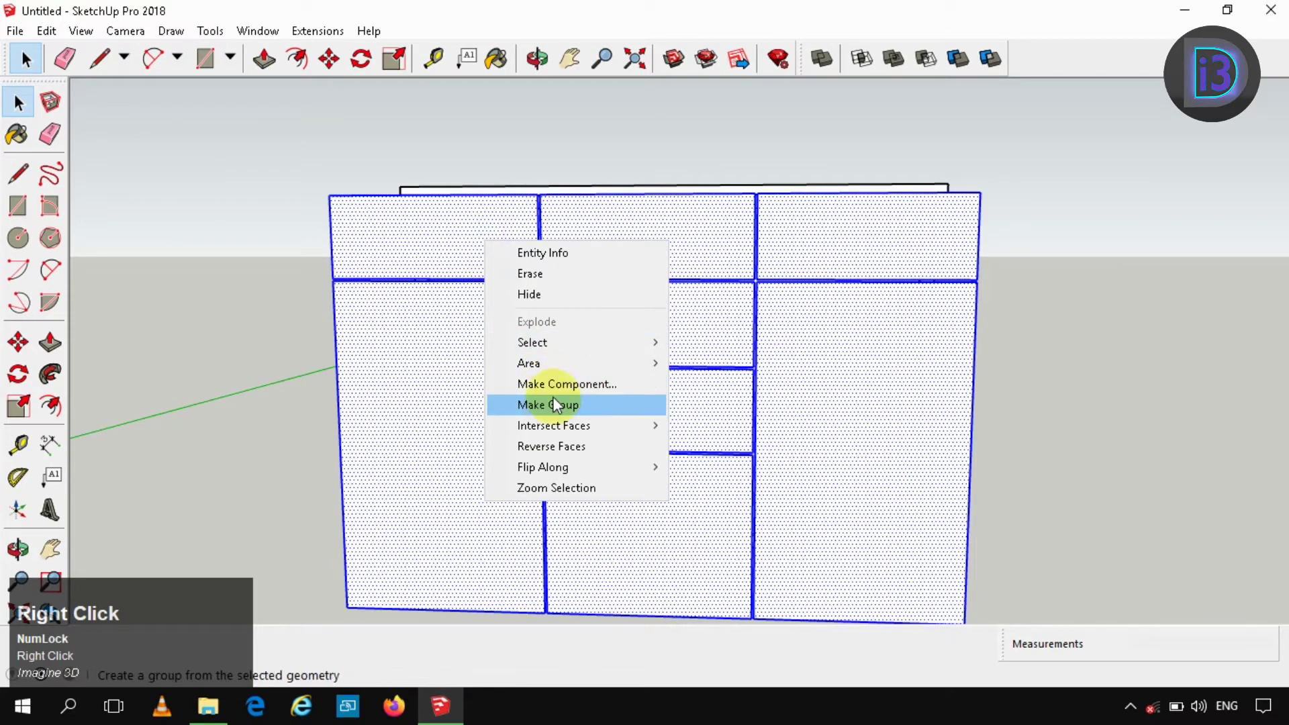
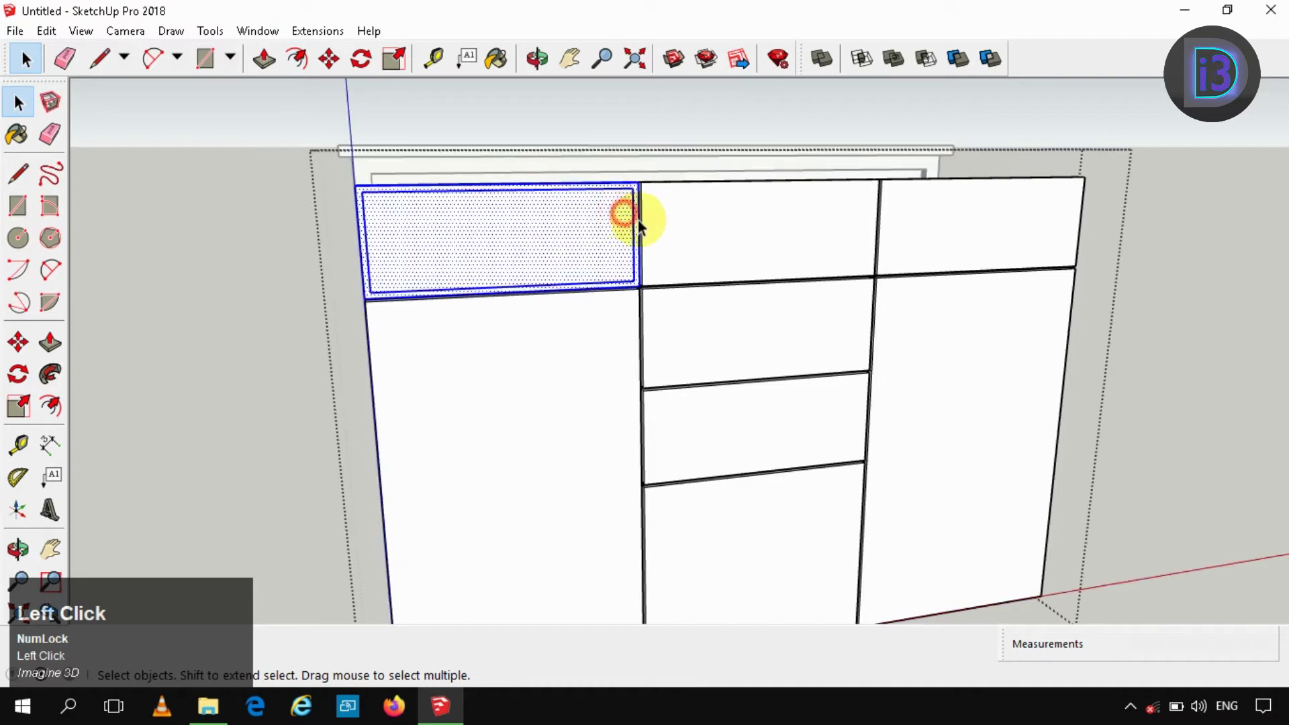
Offset an inset border on the three top drawer faces inside the group.
key("f")
key("space")
left_click(691, 230)
key("f")
left_click(690, 230)
key("space")
left_click(259, 378)
Offset the same inset border on the right door and first middle drawer face.
key("f")
left_click(925, 233)
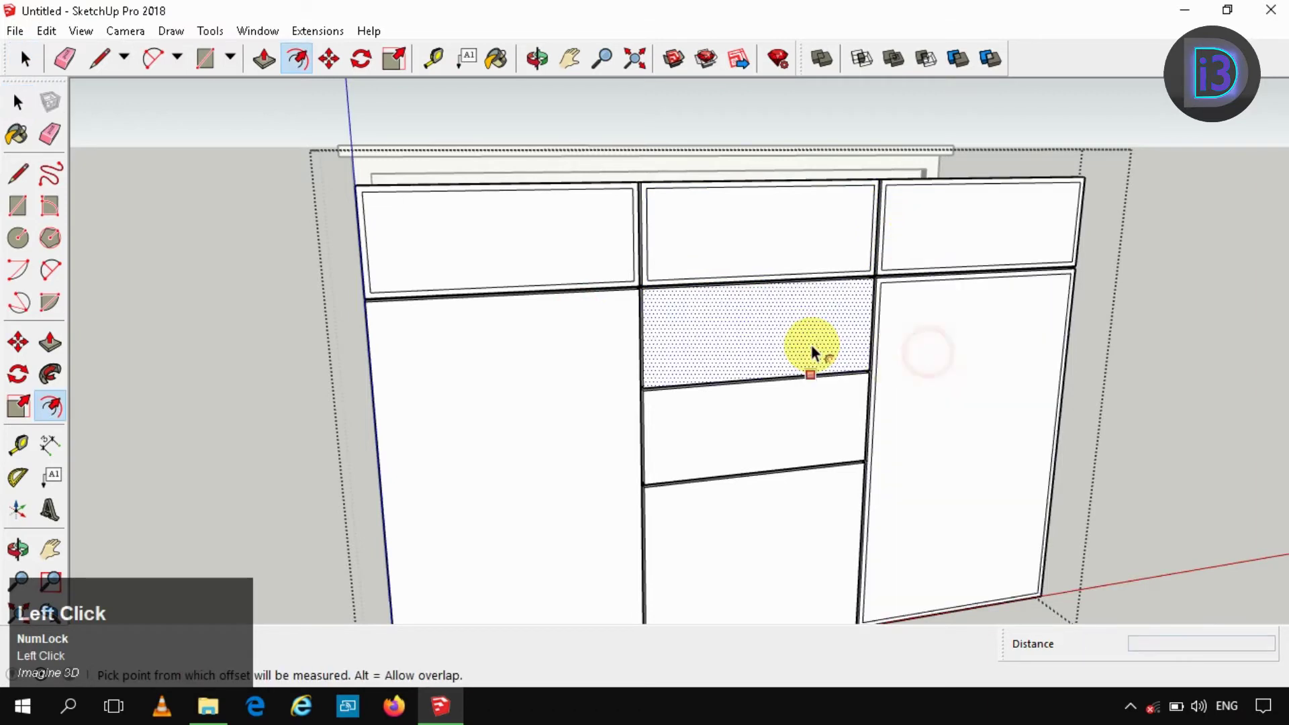
left_click(552, 480)
key("space")
left_click(502, 215)
scroll("up", 3)
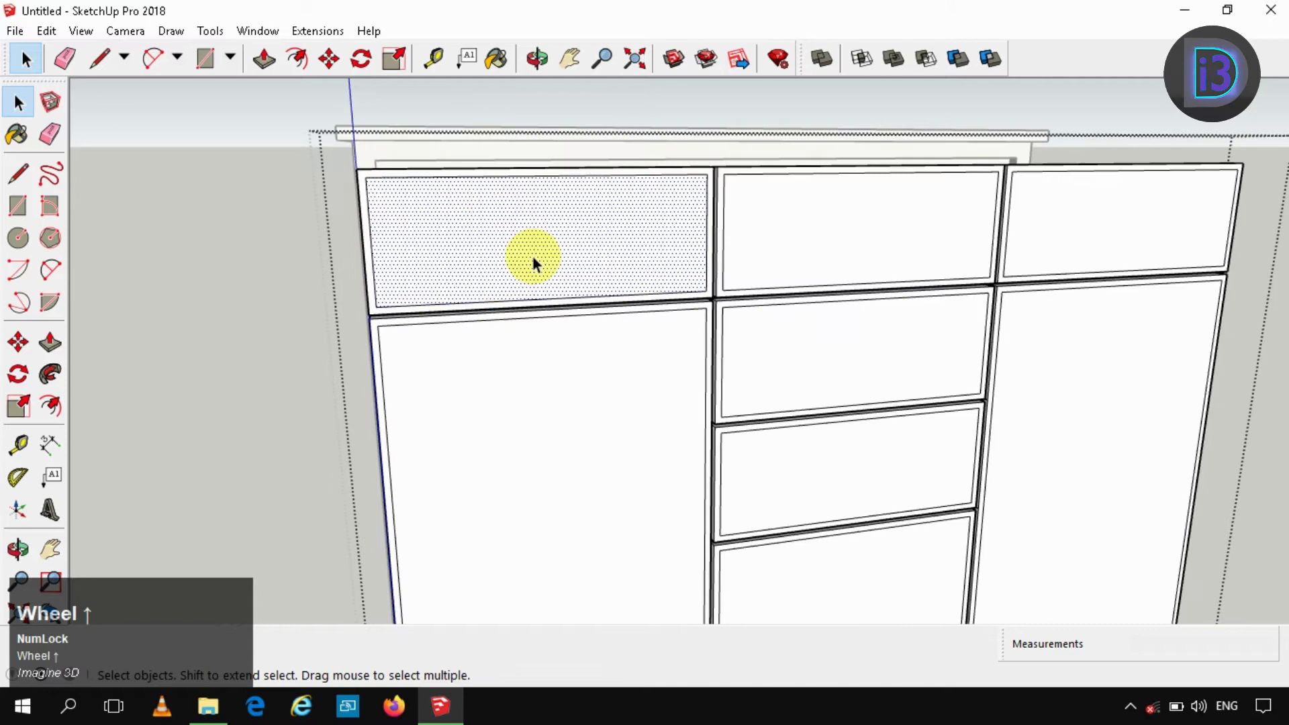
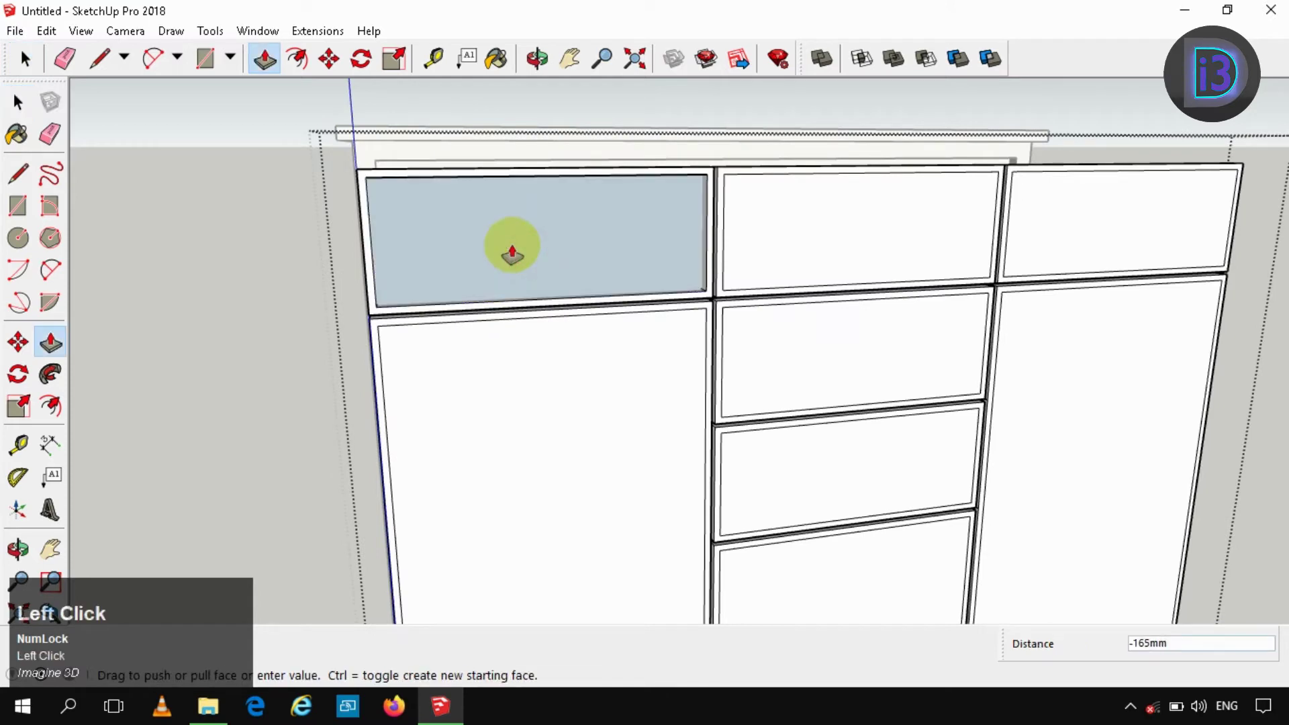
Push the first drawer's centre panel in 8mm and inset the next drawer front by 2cm.
type("8mm")
key("Return")
key("space")
key("f")
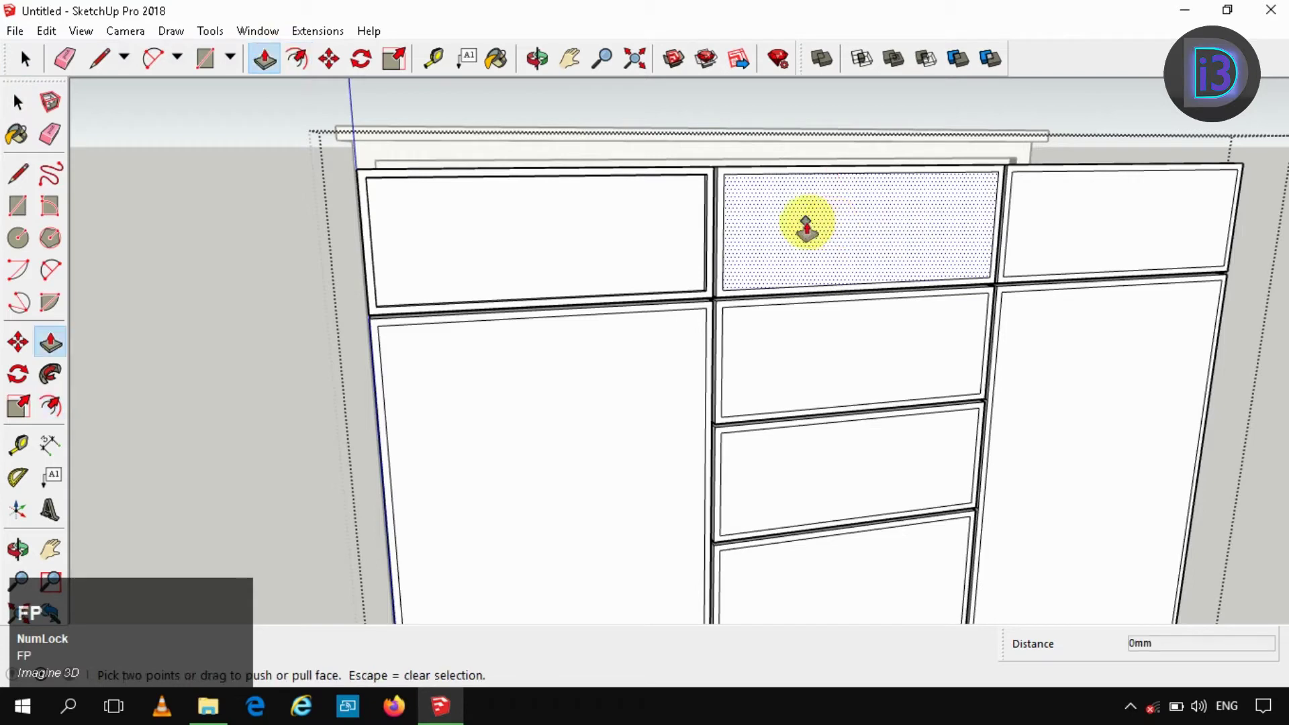
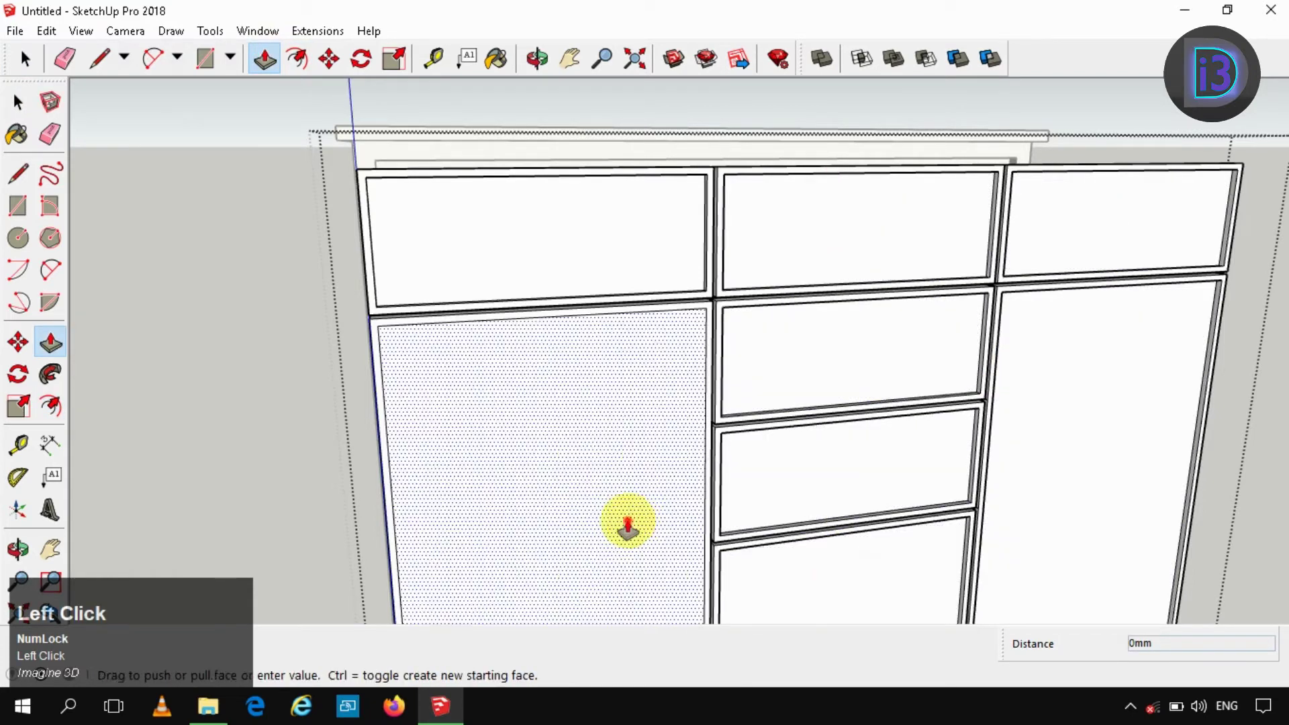
key("space")
left_click(449, 218)
scroll("up", 3)
key("f")
left_click(383, 219)
type("2cm")
key("Return")
Repeat the 2cm inset border on the remaining drawer and door fronts.
key("space")
left_click(309, 302)
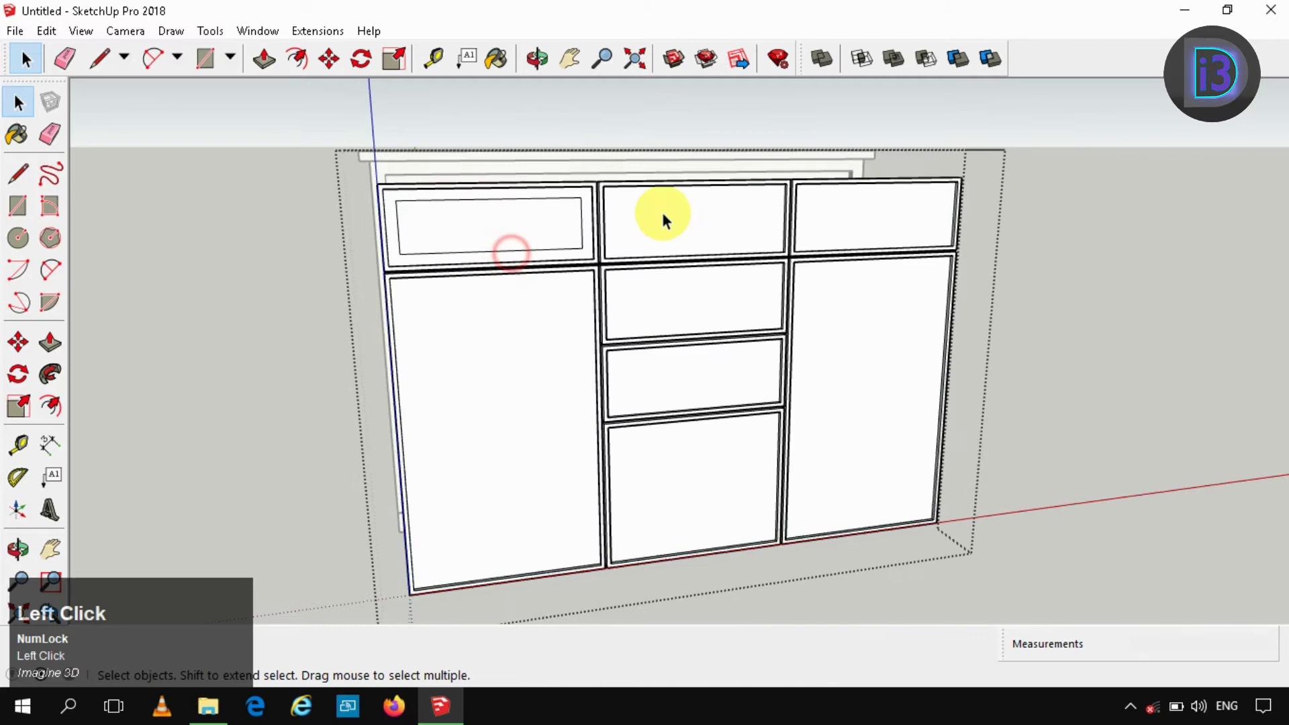
key("f")
left_click(663, 223)
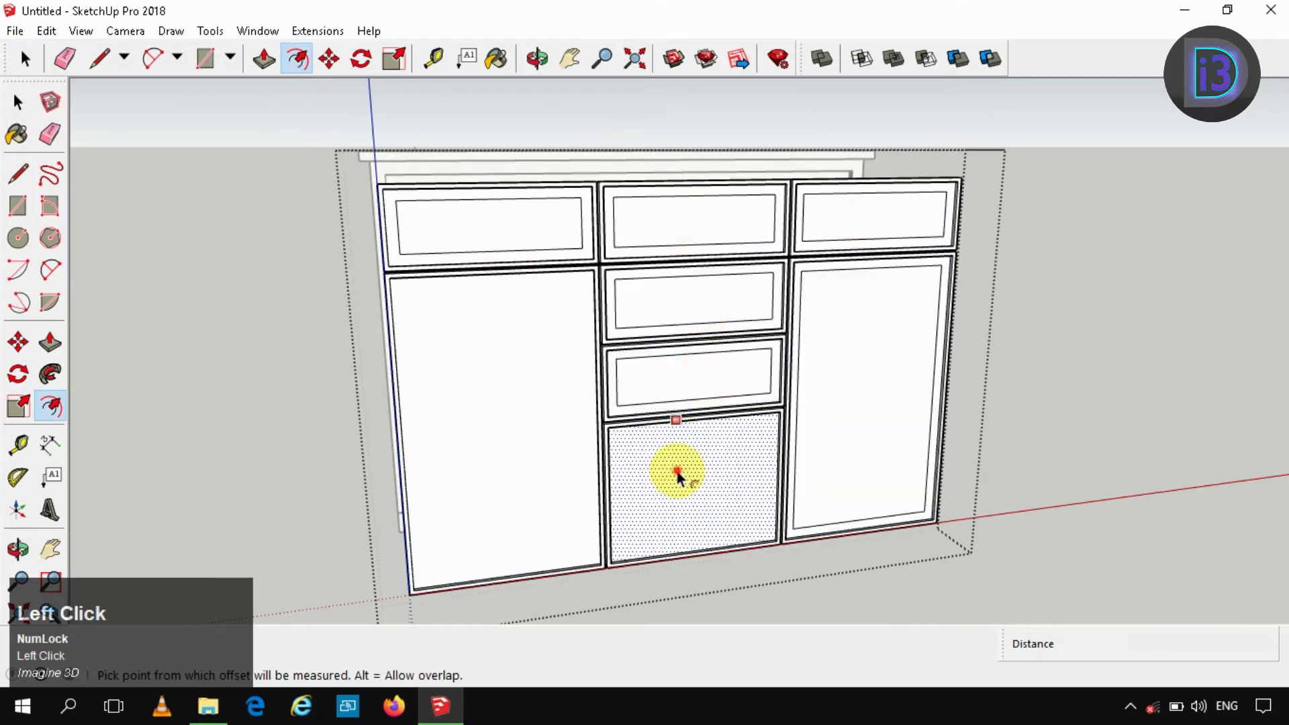
key("space")
left_click(502, 212)
left_click(656, 214)
left_click(885, 232)
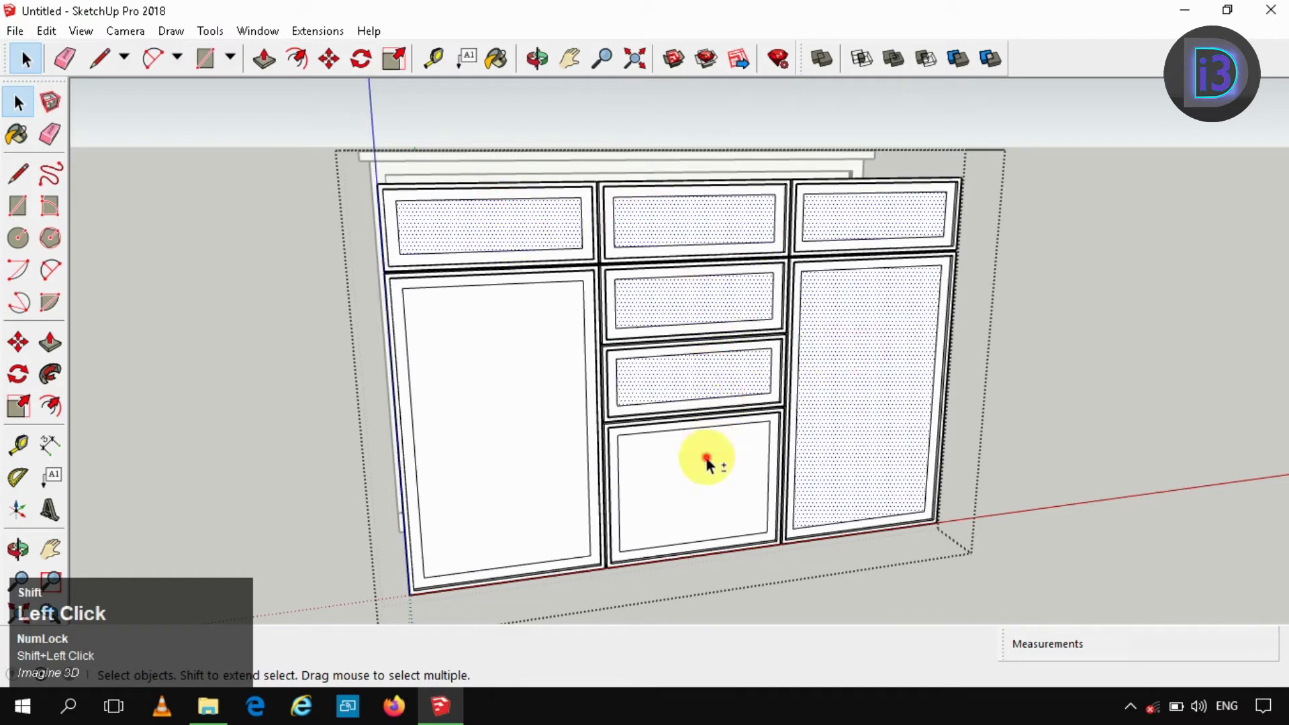
scroll("up", 3)
middle_click(599, 313)
scroll("up", 3)
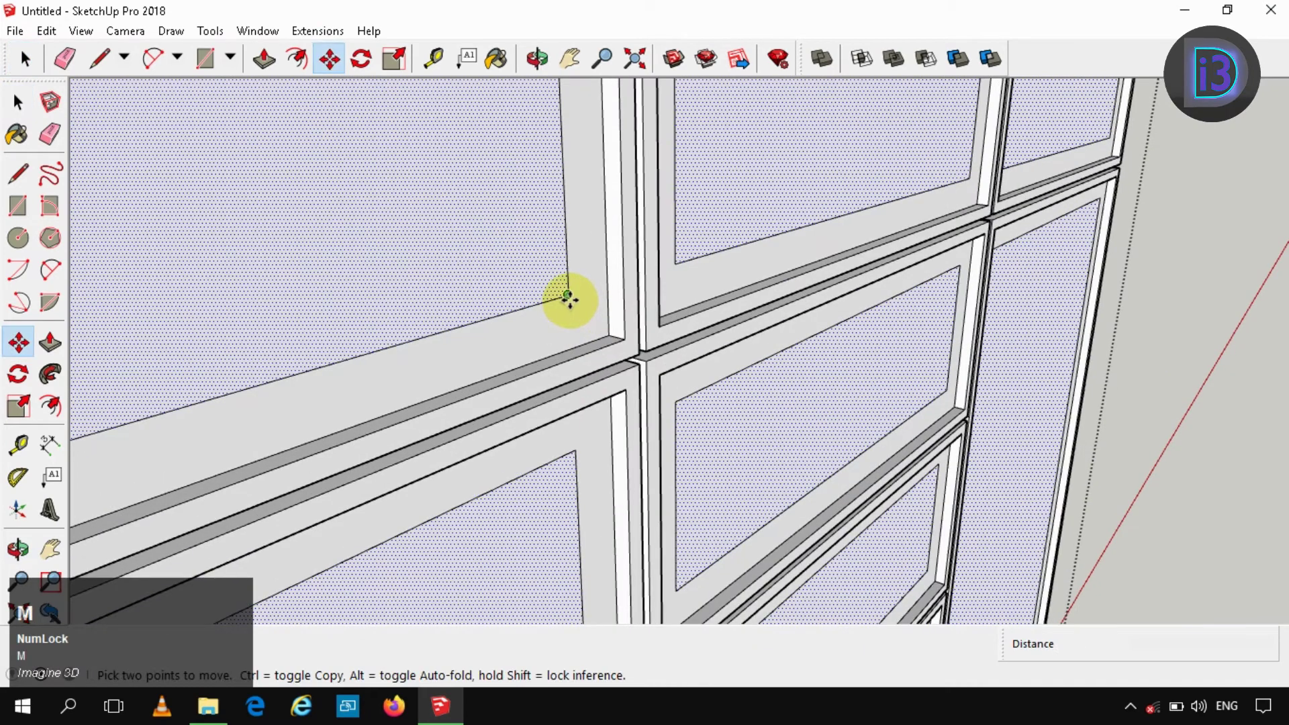
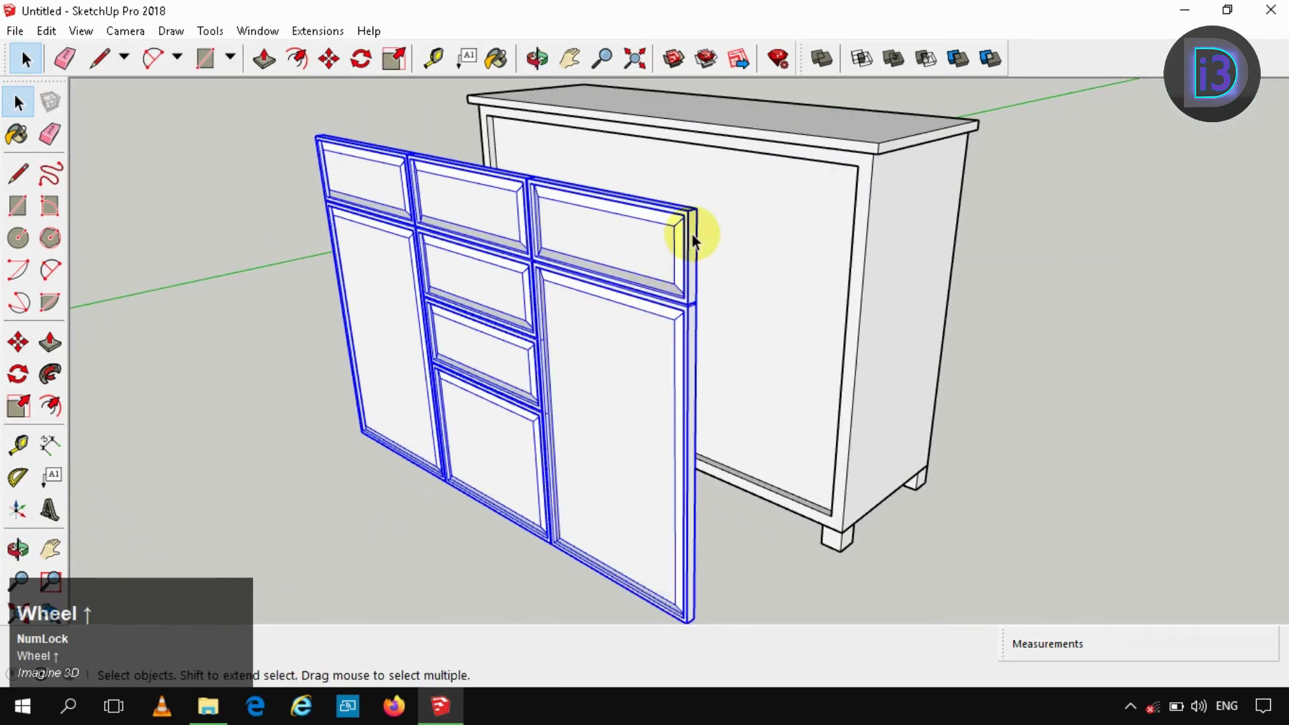
Hide the door-and-drawer front assembly and turn the view to the bare carcass front.
key("m")
key("space")
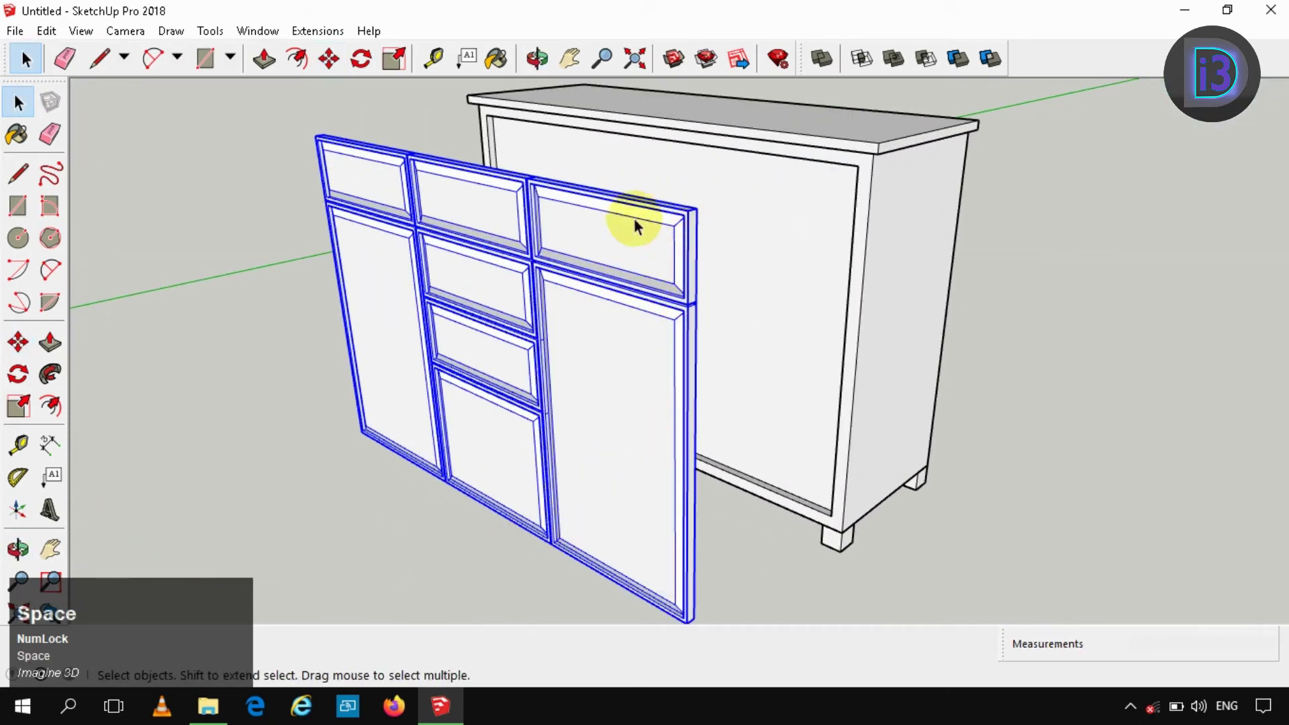
double_click(791, 203)
scroll("up", 3)
key("shift+x")
middle_click(560, 330)
scroll("down", 3)
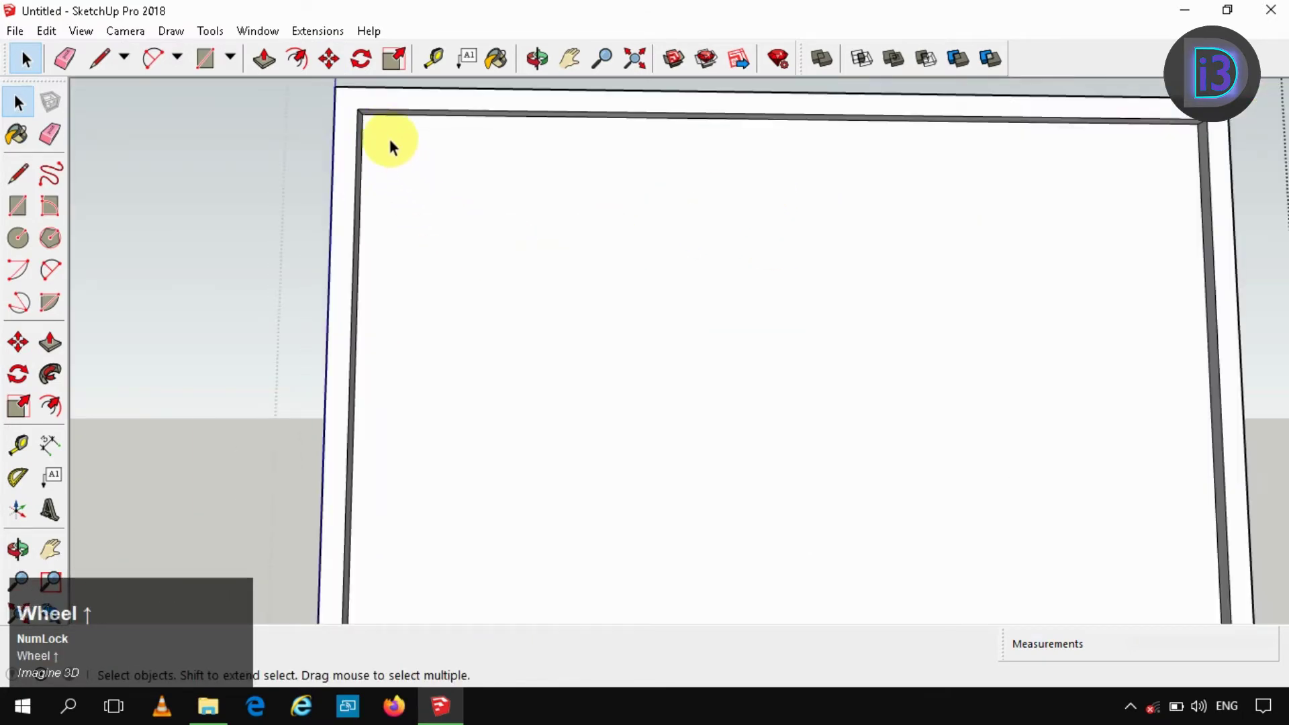
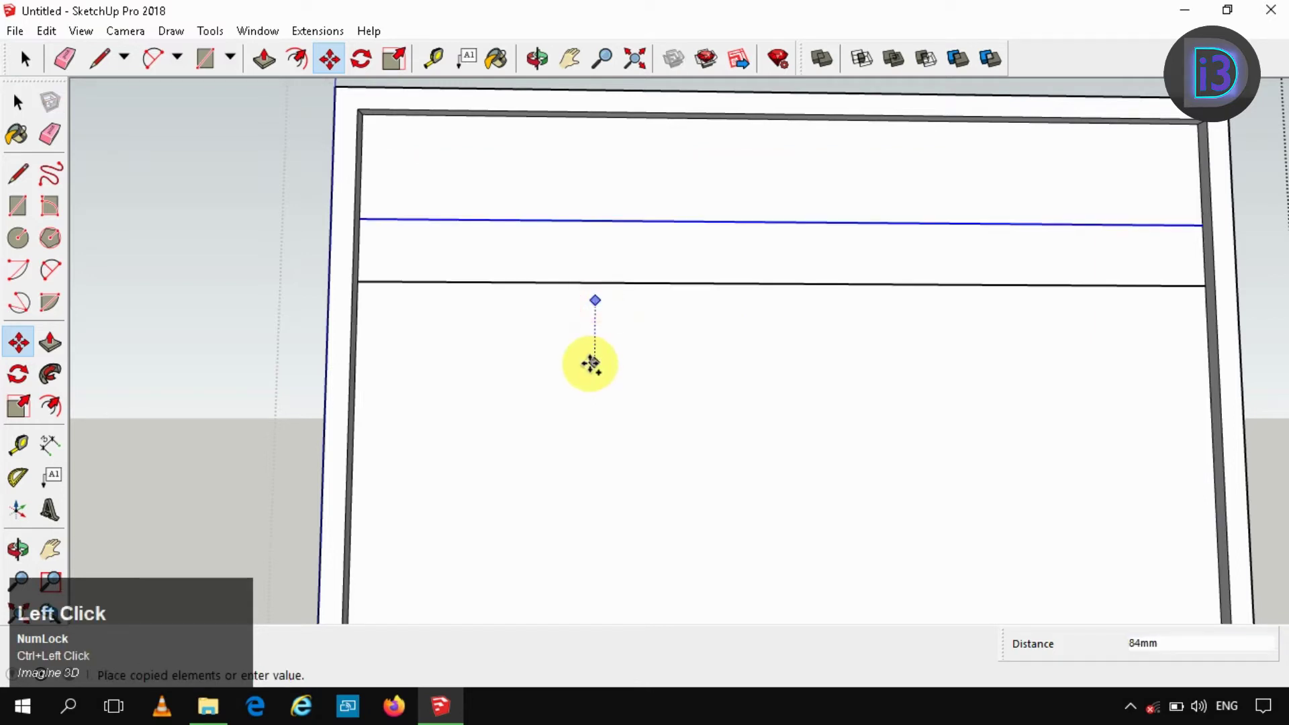
Copy the top edge down 2cm to mark the horizontal rail.
key("Up")
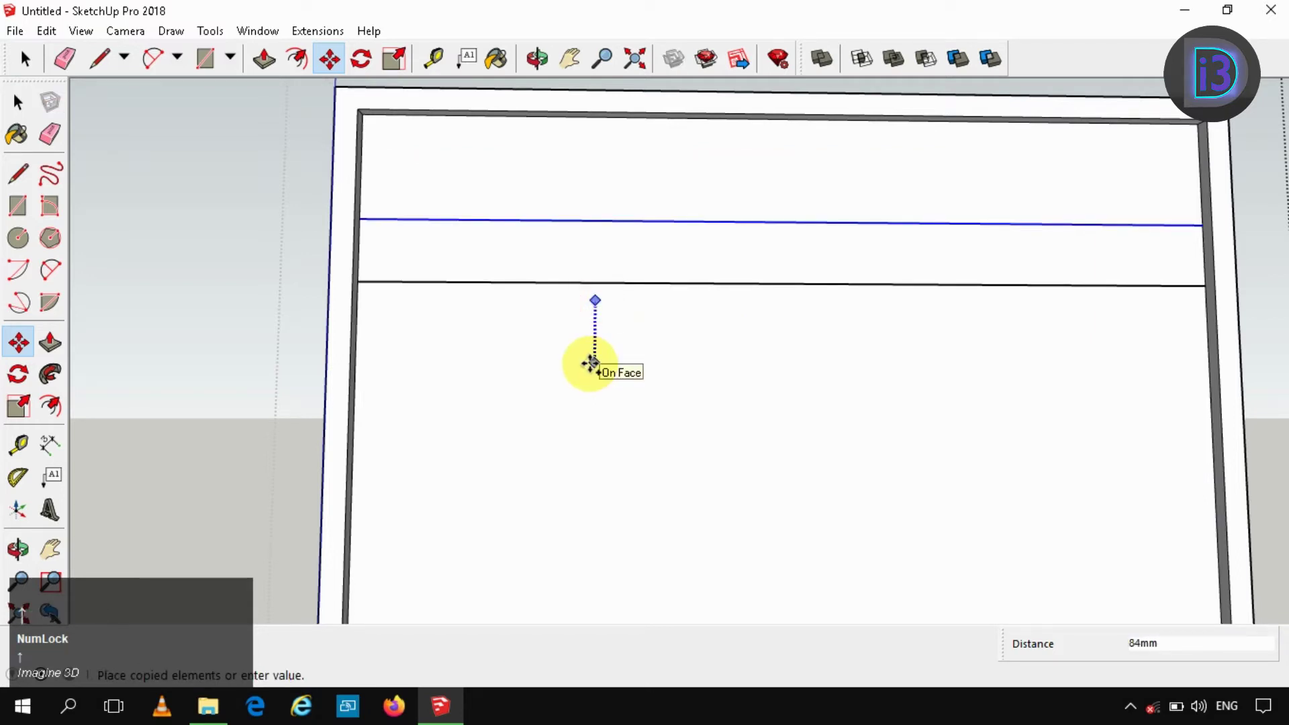
type("2cm")
key("space")
left_click(366, 177)
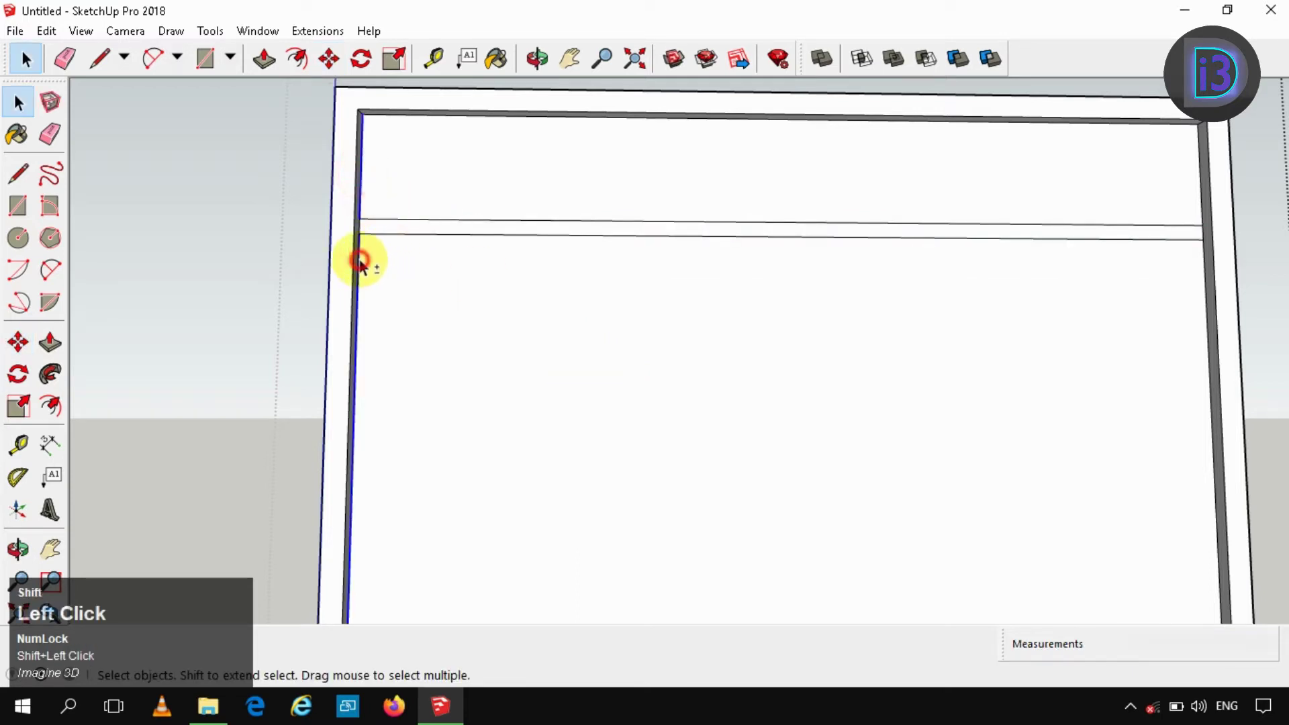
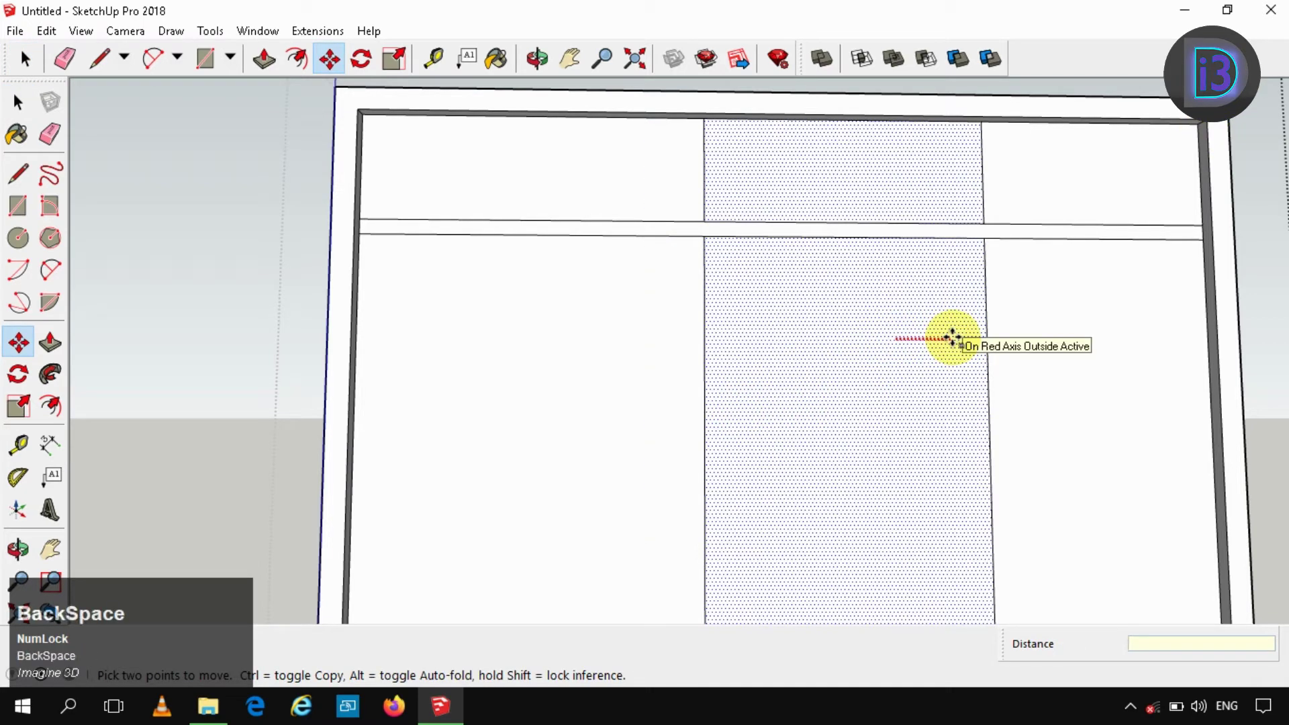
Copy a side edge across at 1cm and pick up the divider line for the next copy.
type("1cm")
key("Return")
key("space")
left_click(946, 326)
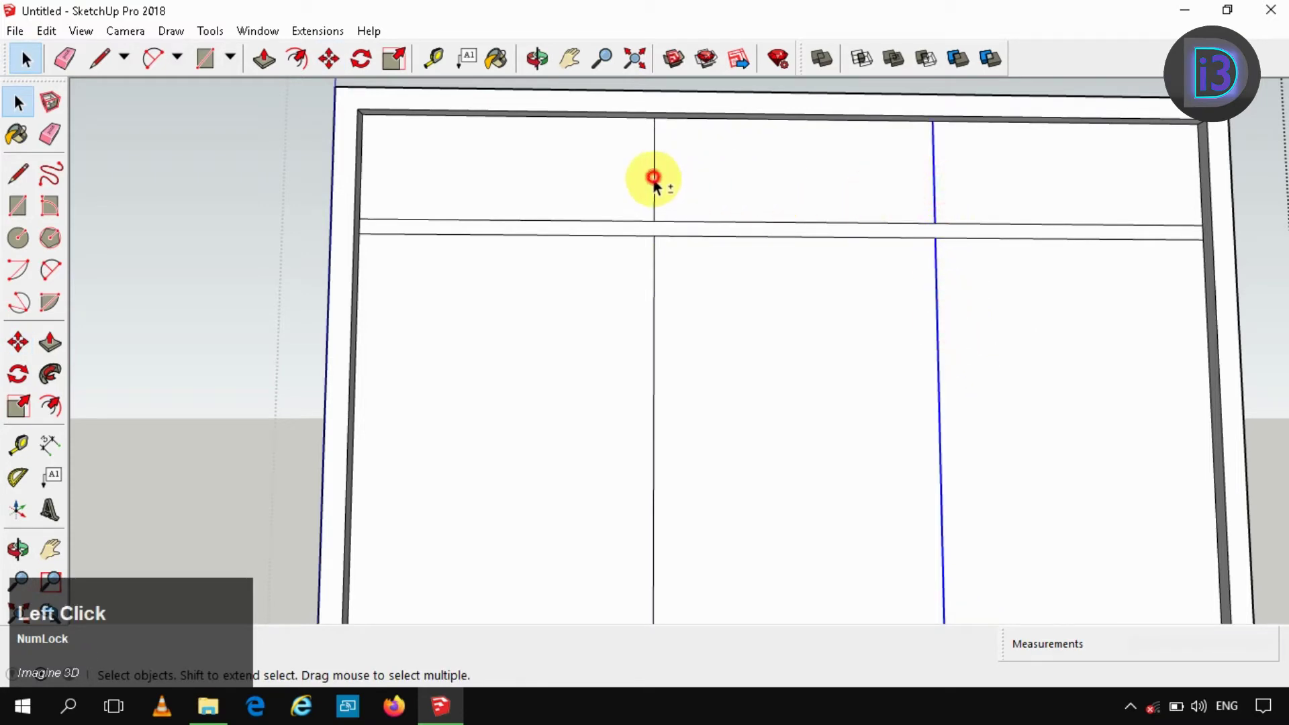
key("m")
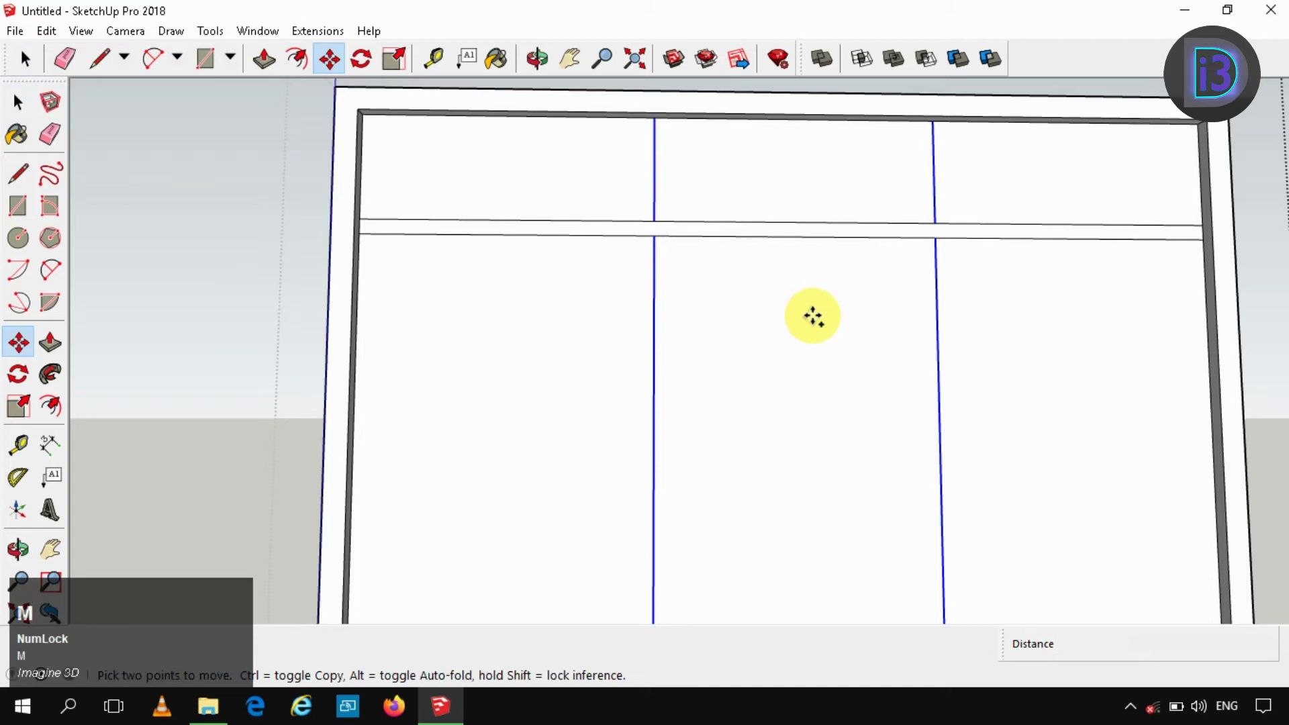
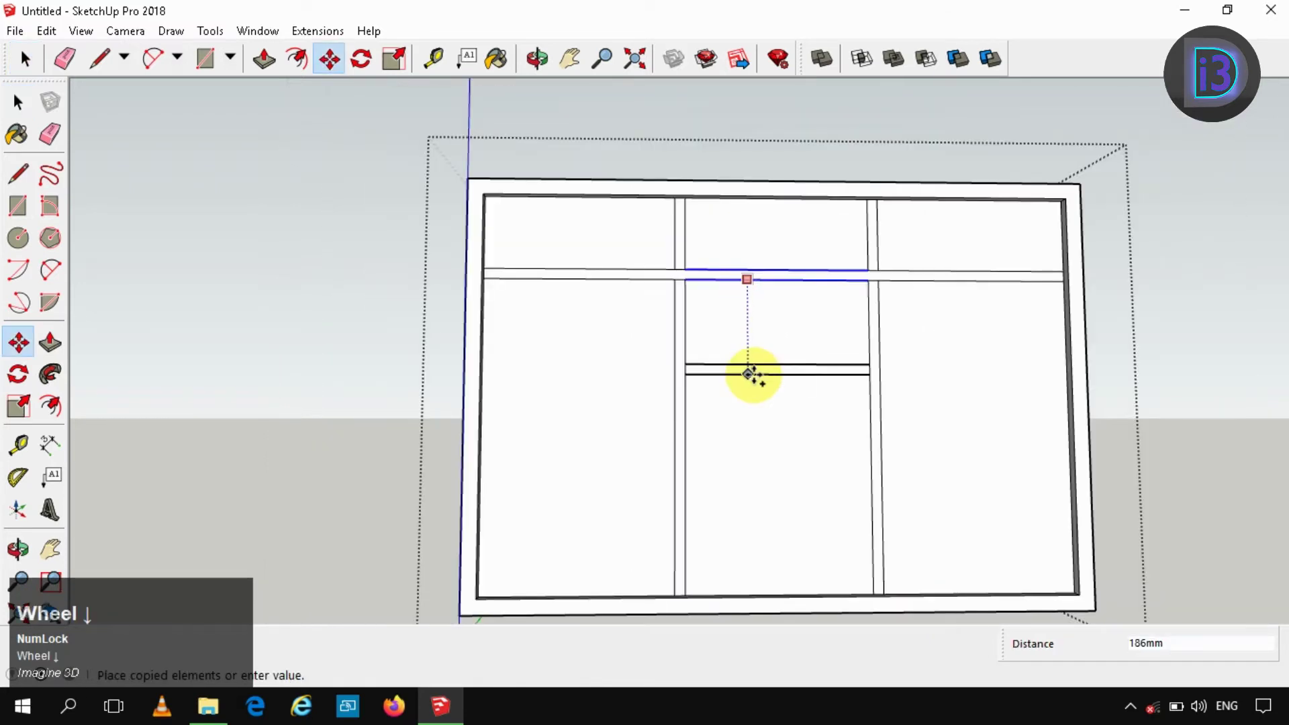
Copy the rail line 6" along the upward axis and repeat it to lay out the middle-column rails.
key("Up")
key("6")
key("shift+'")
key("Return")
key("x")
key("x")
key("Return")
key("space")
scroll("up", 3)
scroll("up", 3)
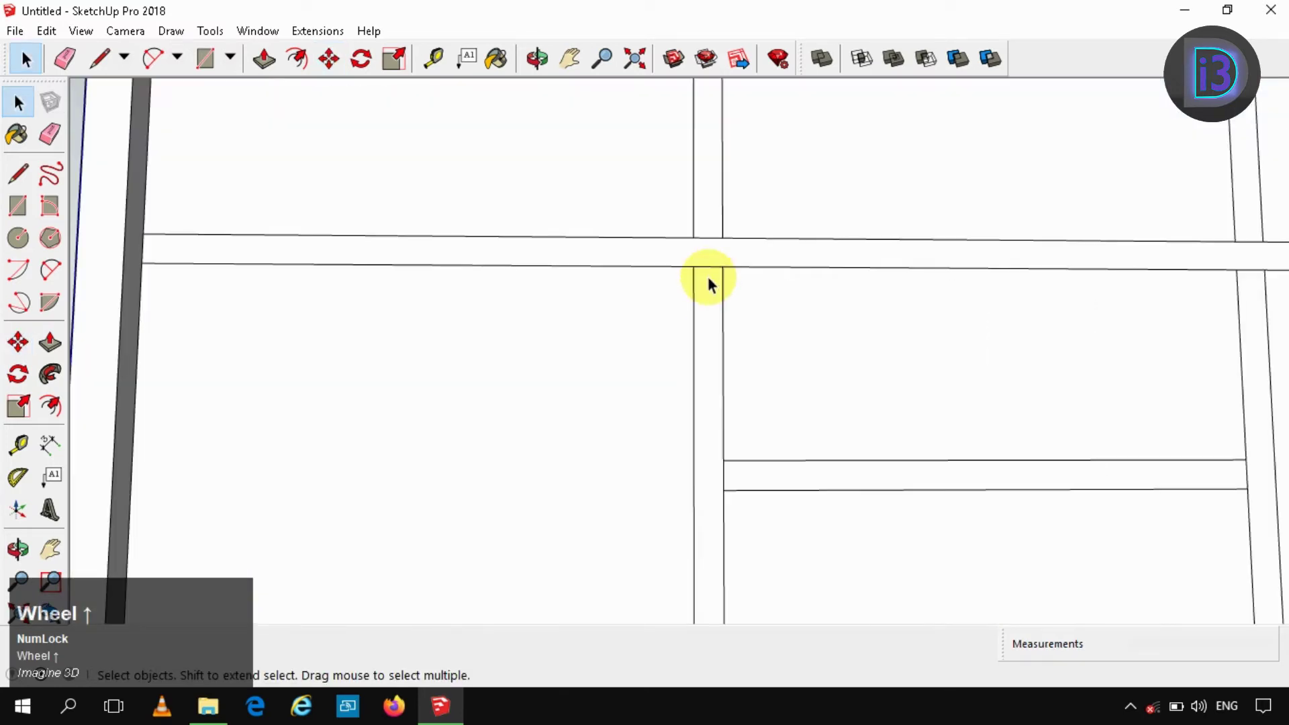
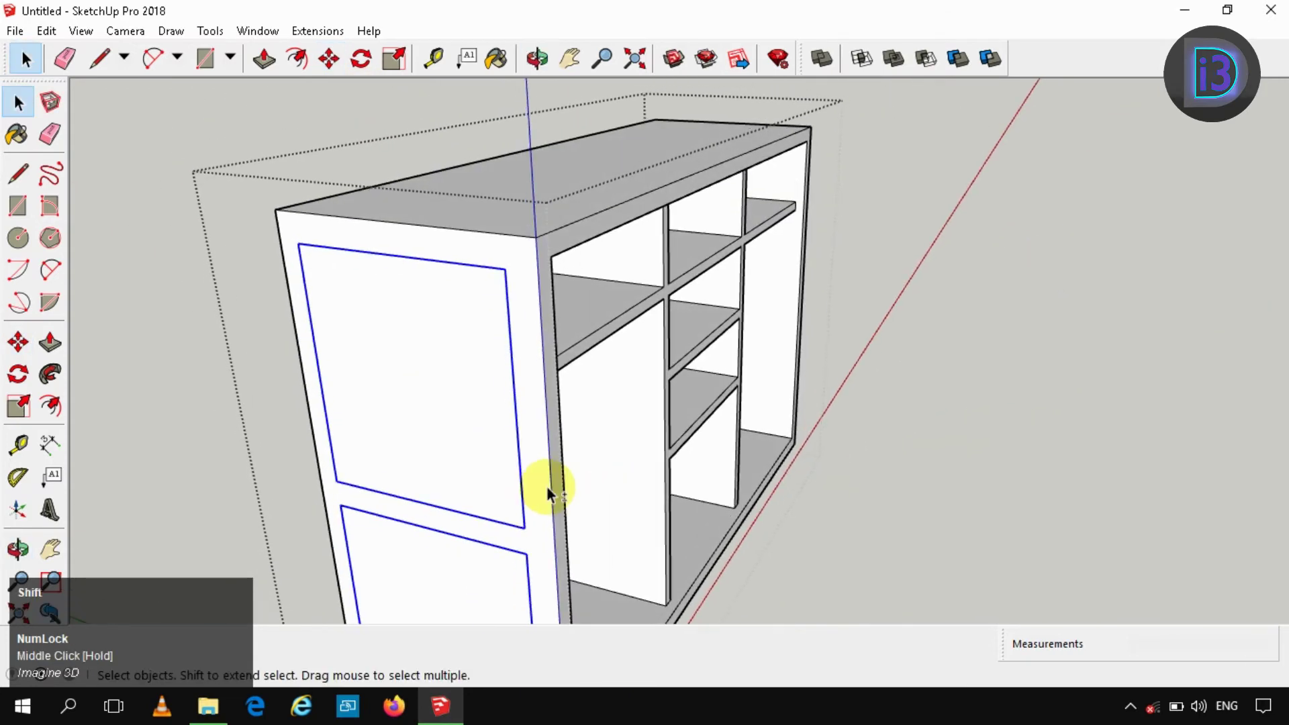
Select the lower and upper side panel faces of the carcass.
left_click(648, 275)
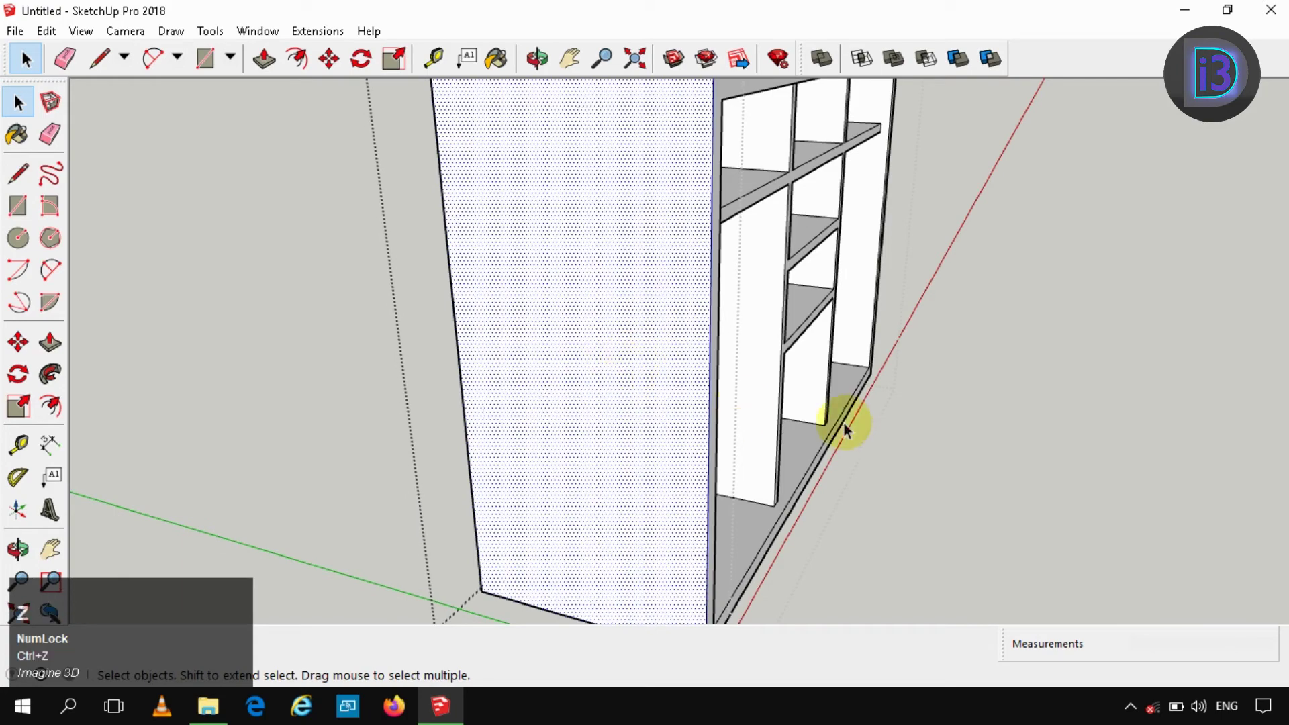
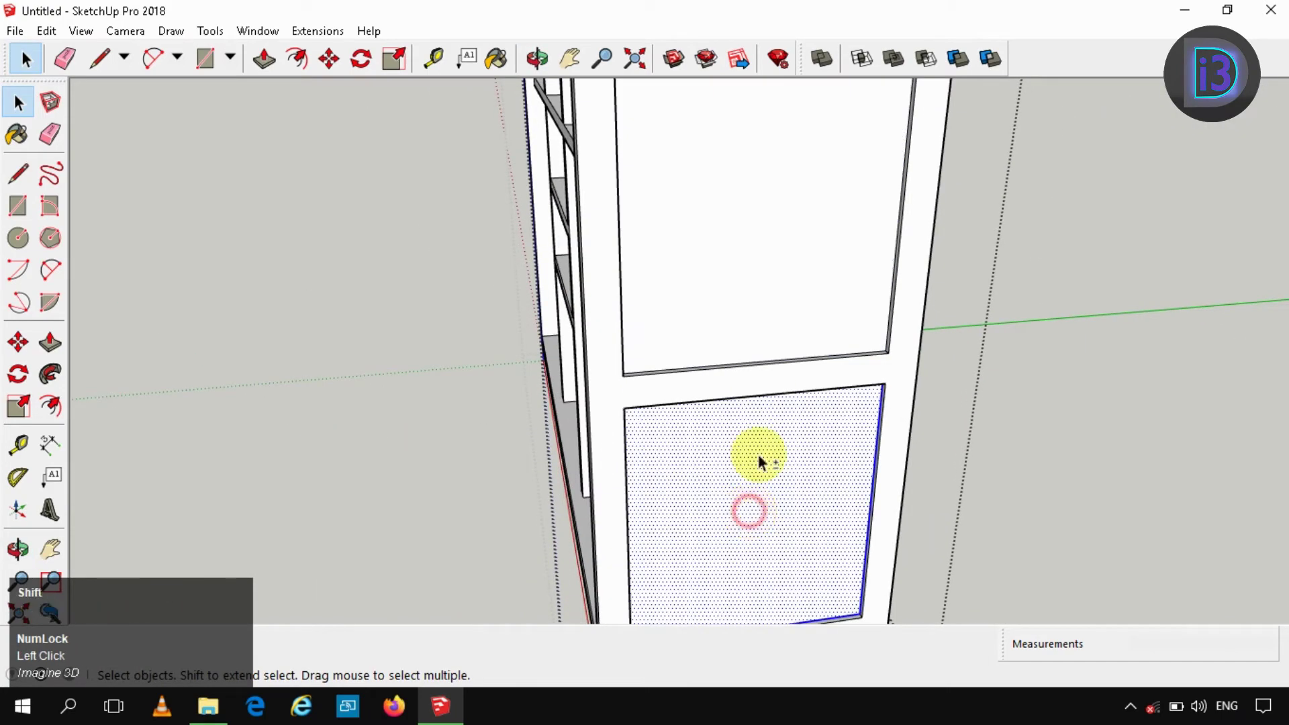
left_click(762, 307)
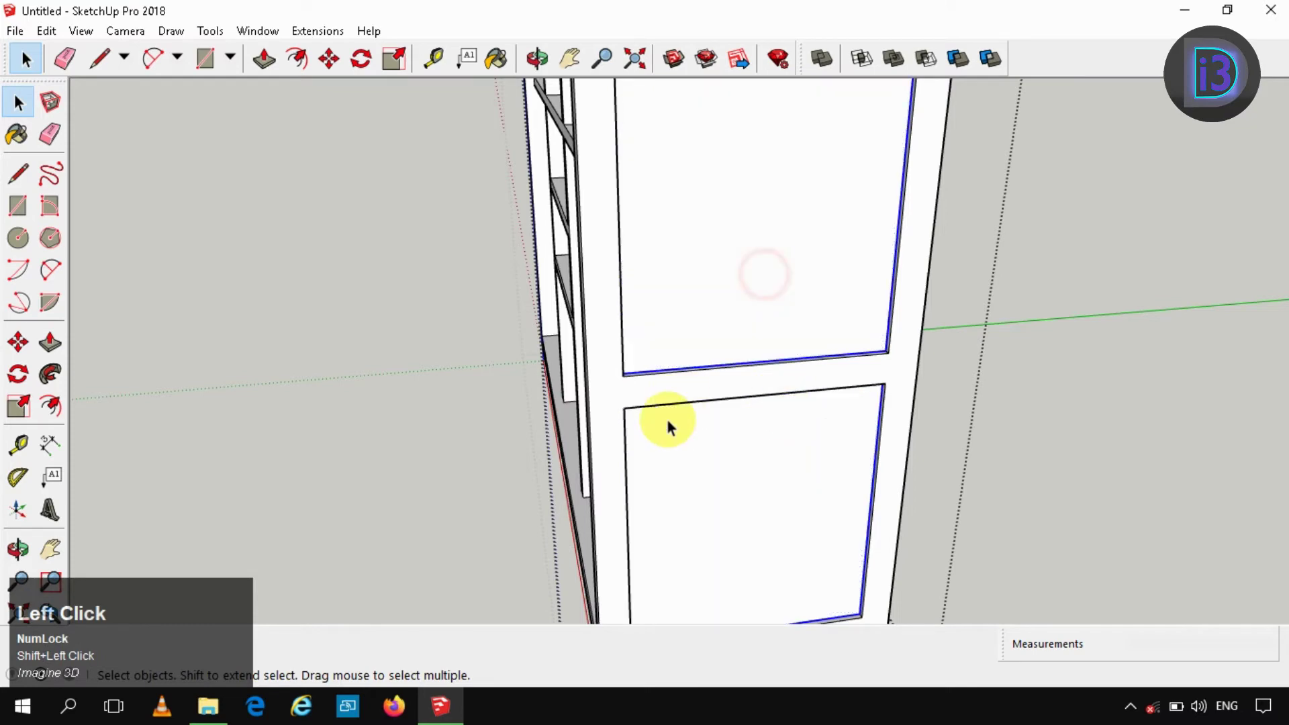
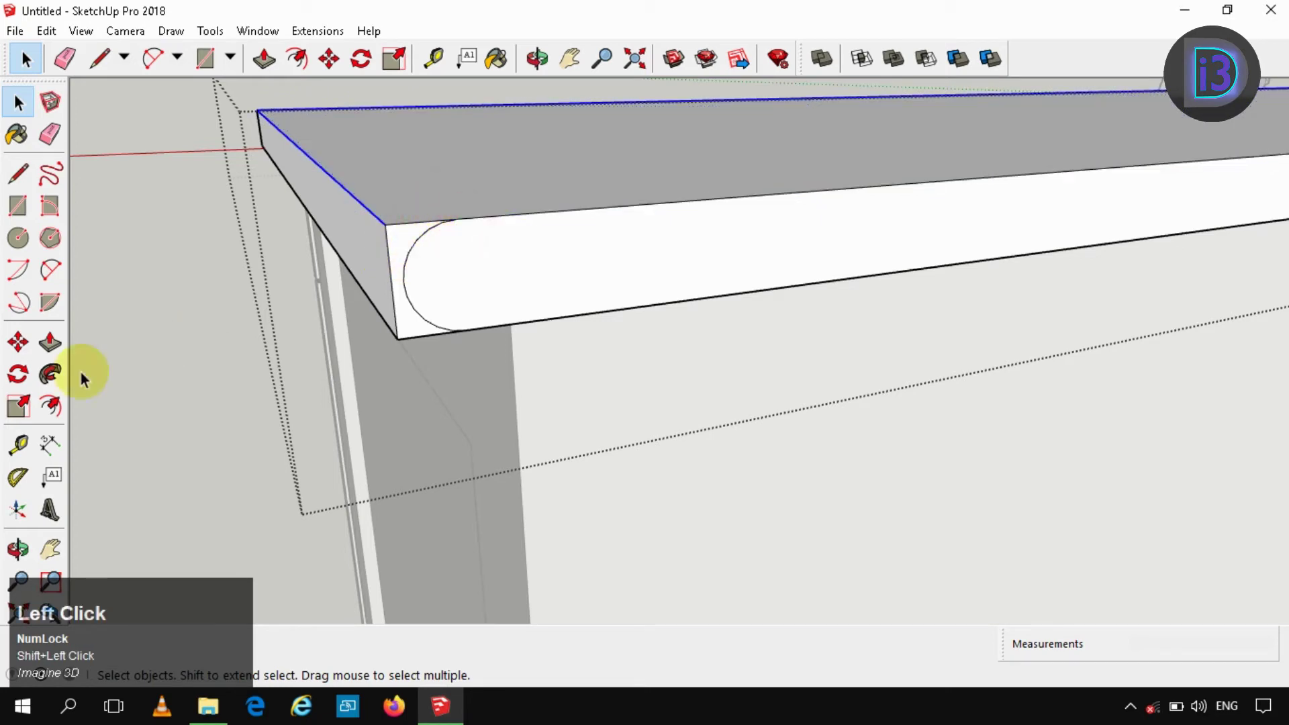
Sweep the quarter-round arc profile along the cabinet top's front and side edges.
key("space")
left_click(410, 242)
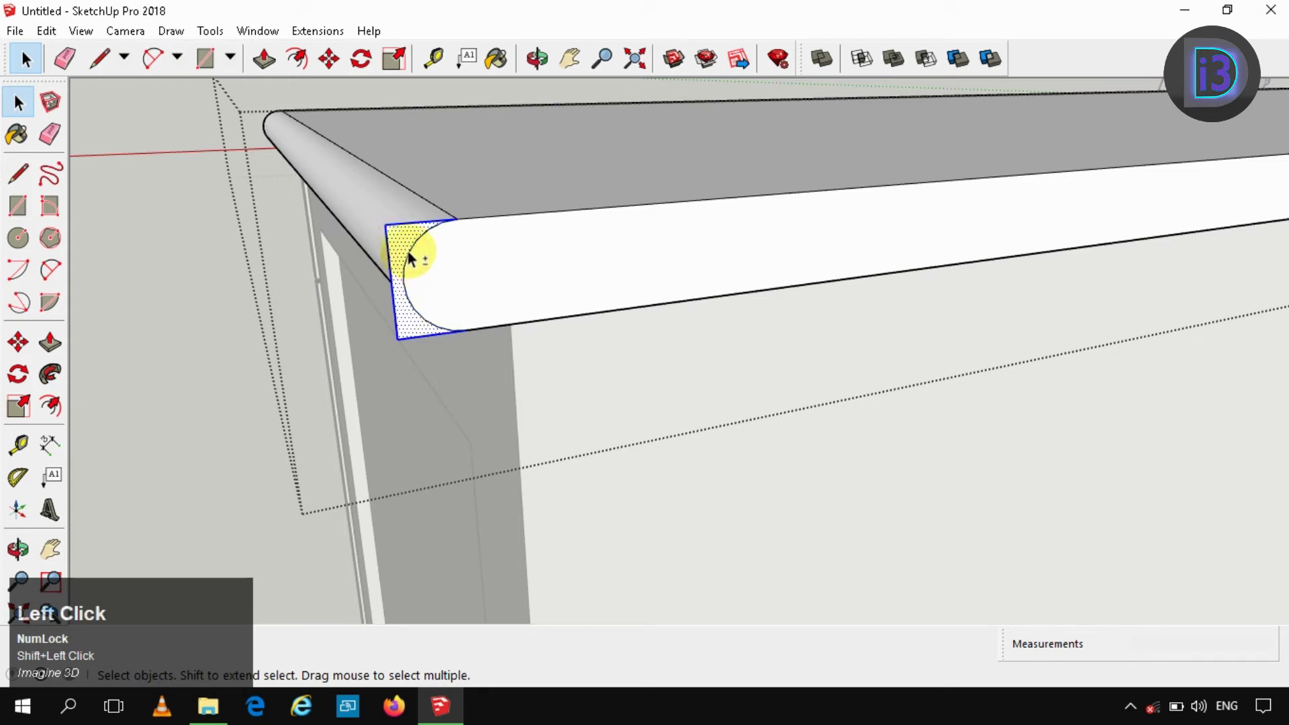
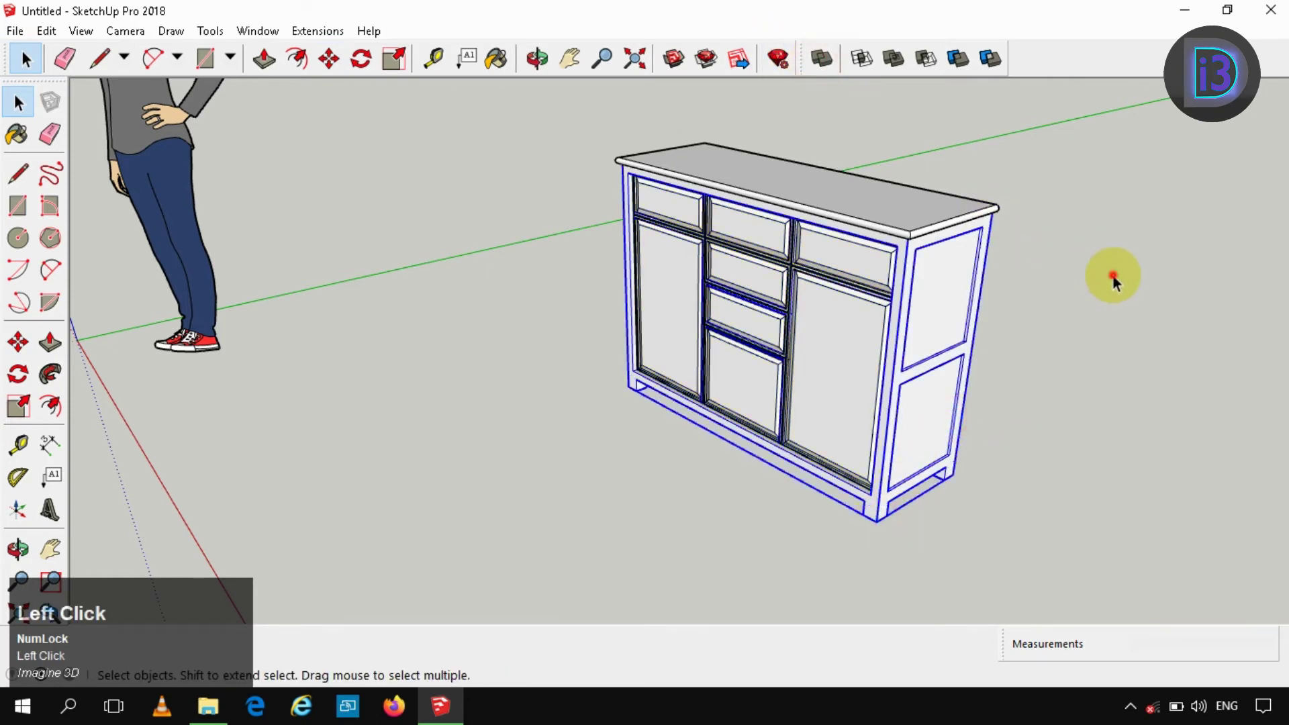
scroll("up", 3)
left_click(928, 225)
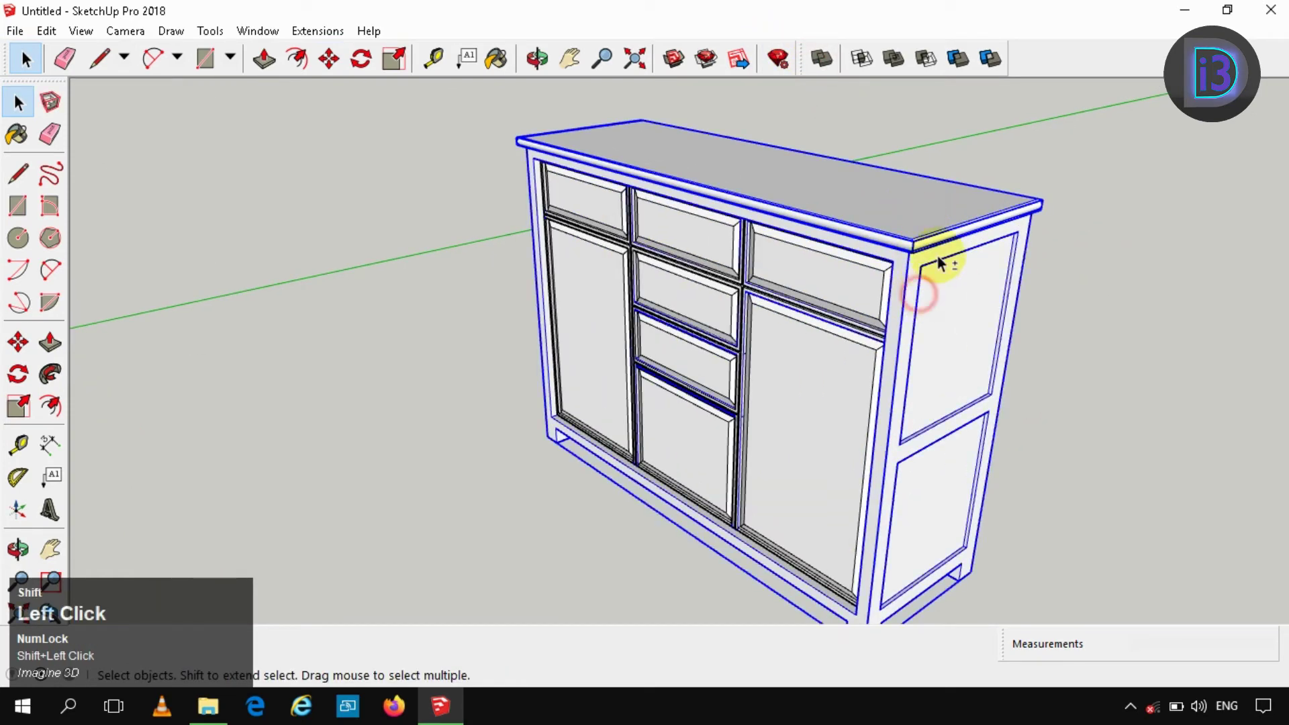
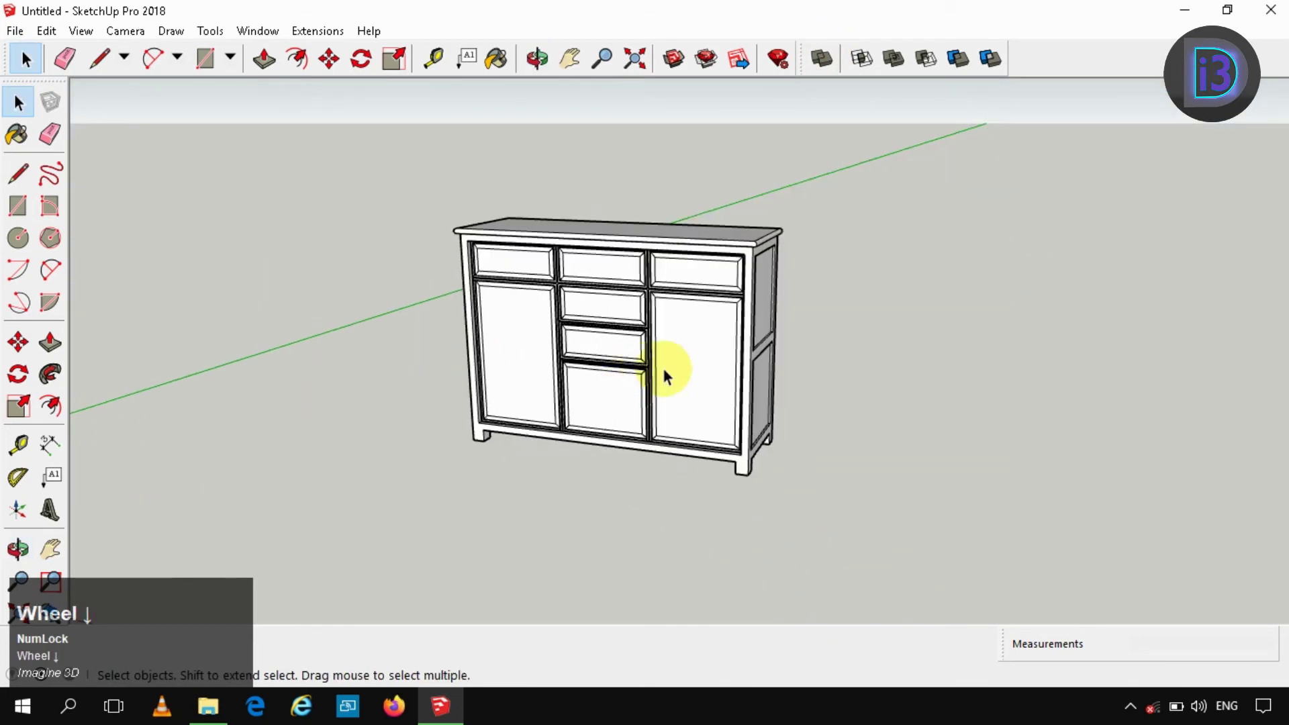
key("b")
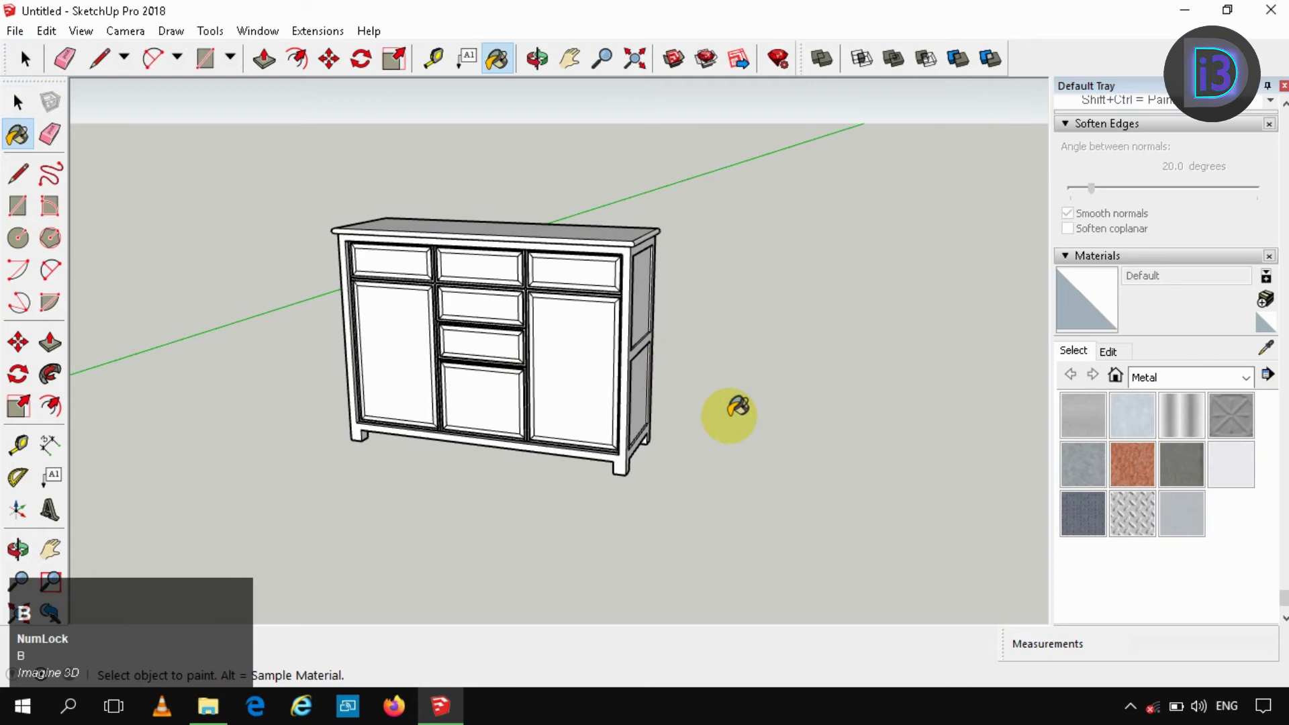
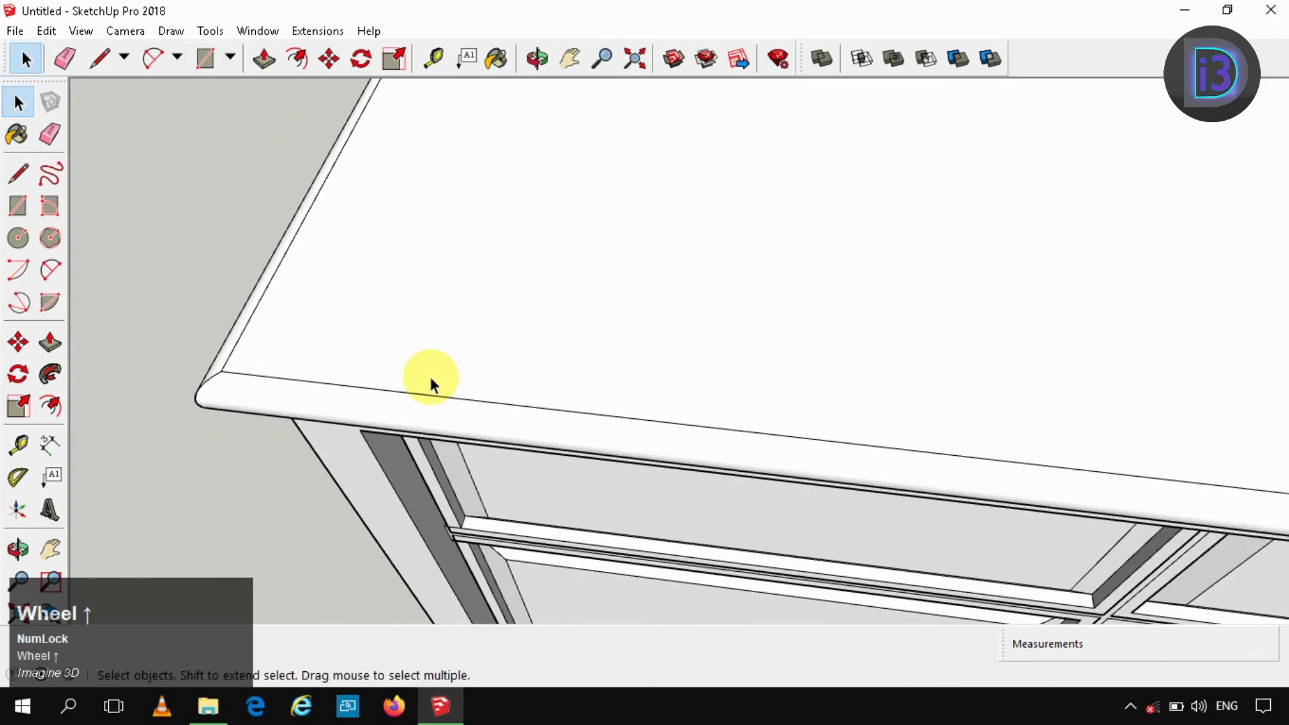
Lay out Tape Measure guide lines across the cabinet top near its front corner.
key("t")
scroll("up", 3)
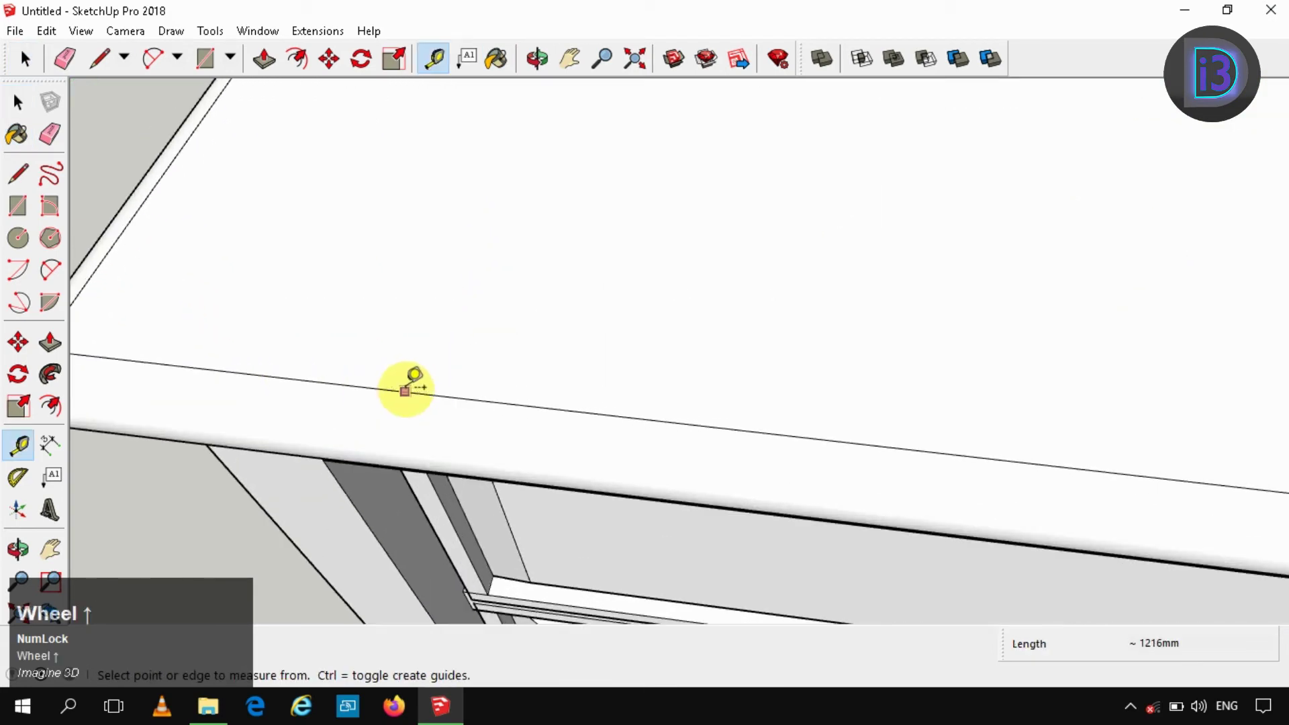
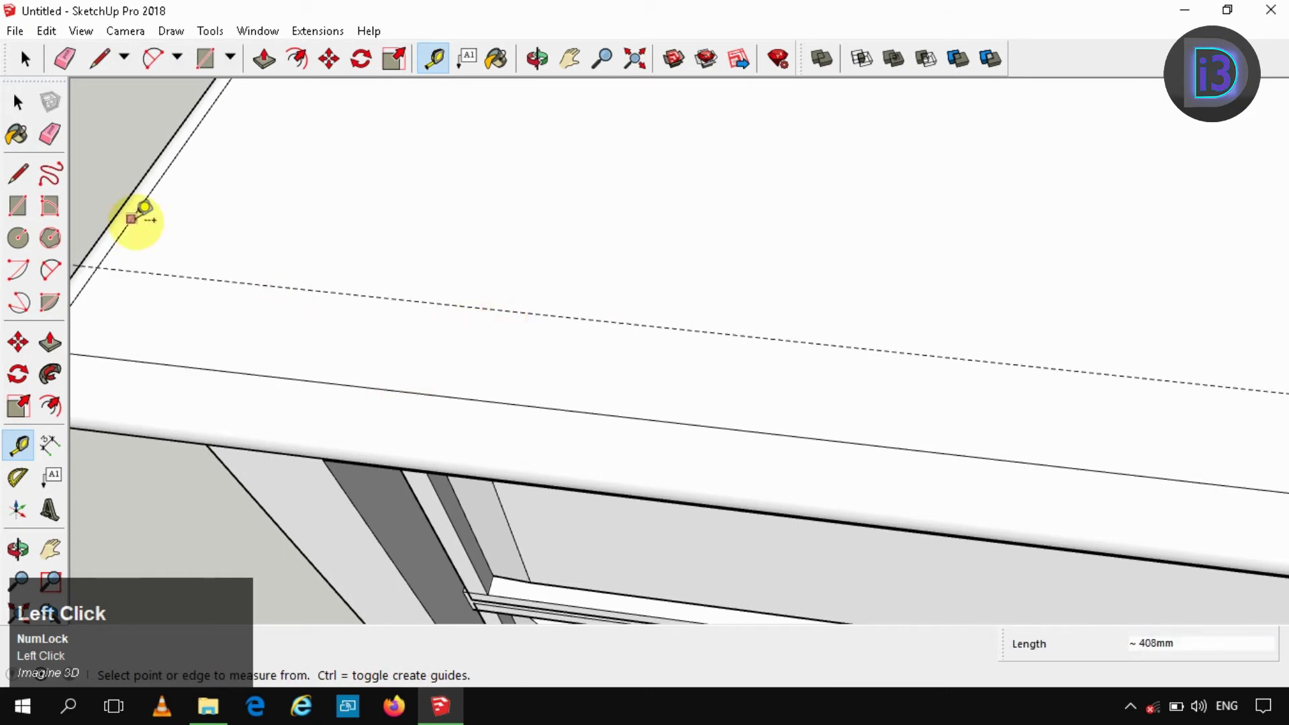
scroll("down", 3)
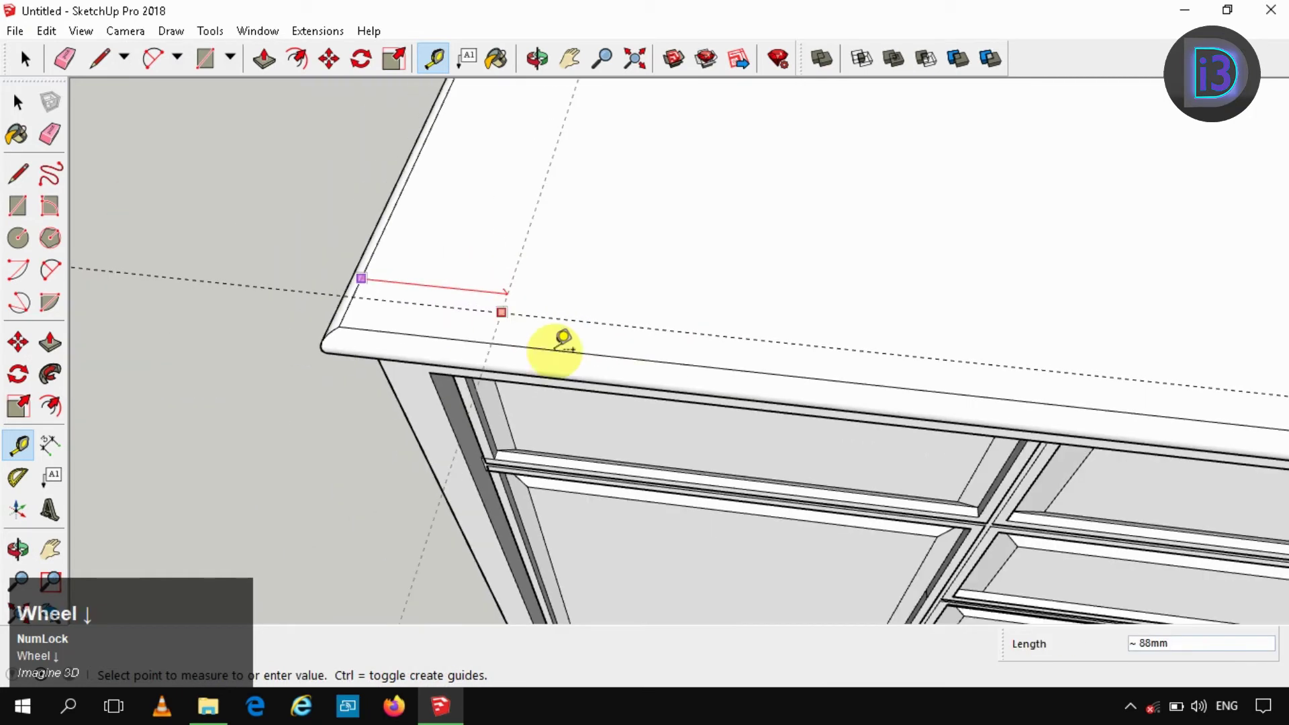
key("Down")
key("Right")
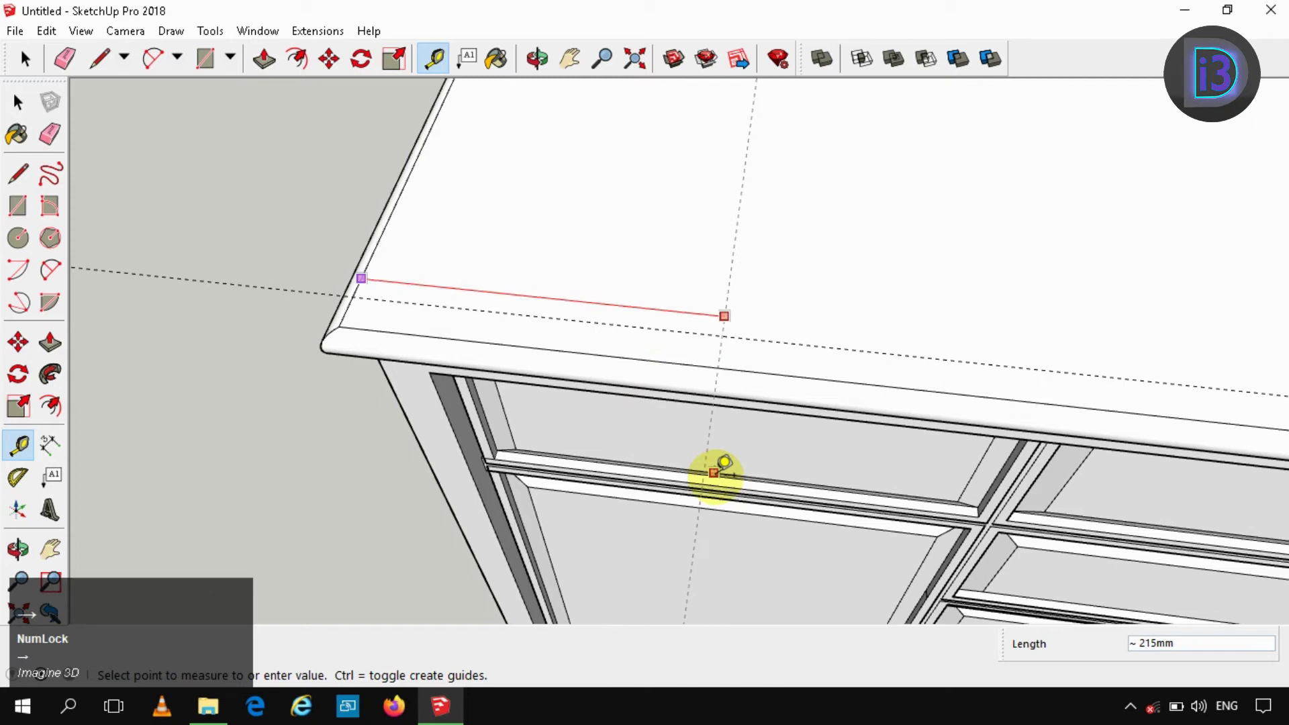
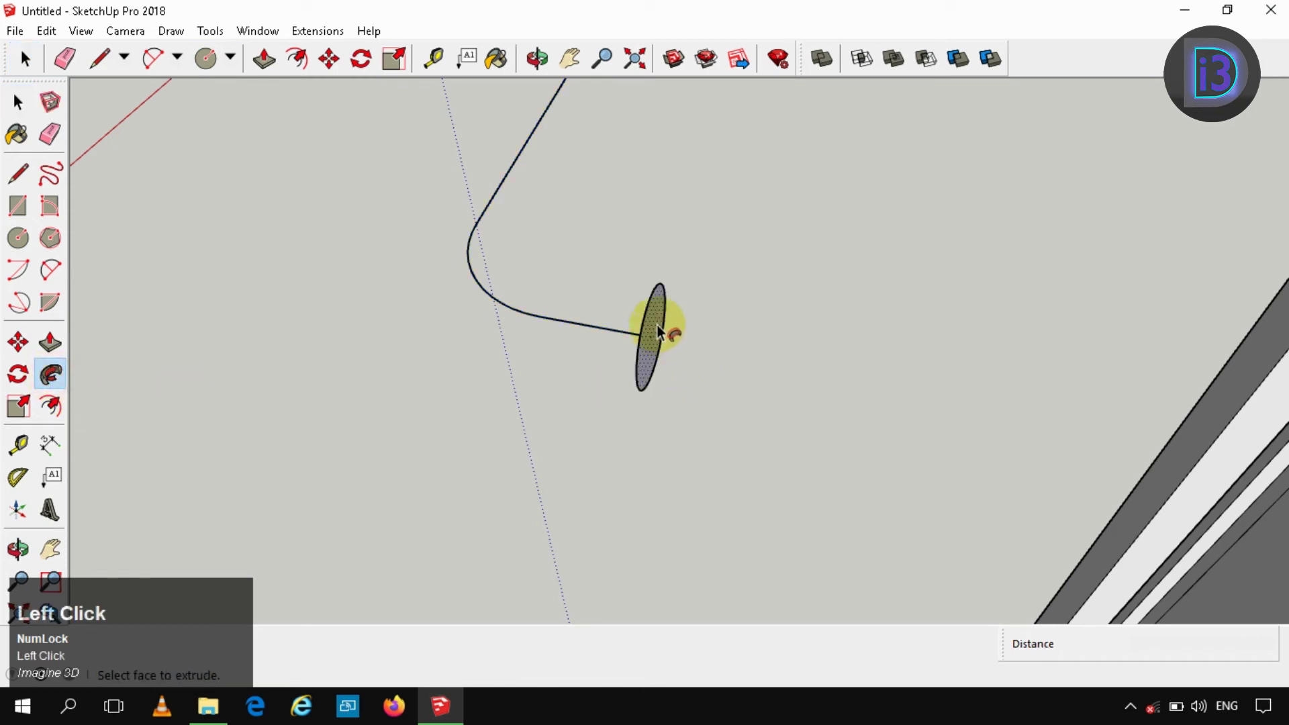
Finish the Follow Me sweep and select the resulting bent pipe handle.
key("space")
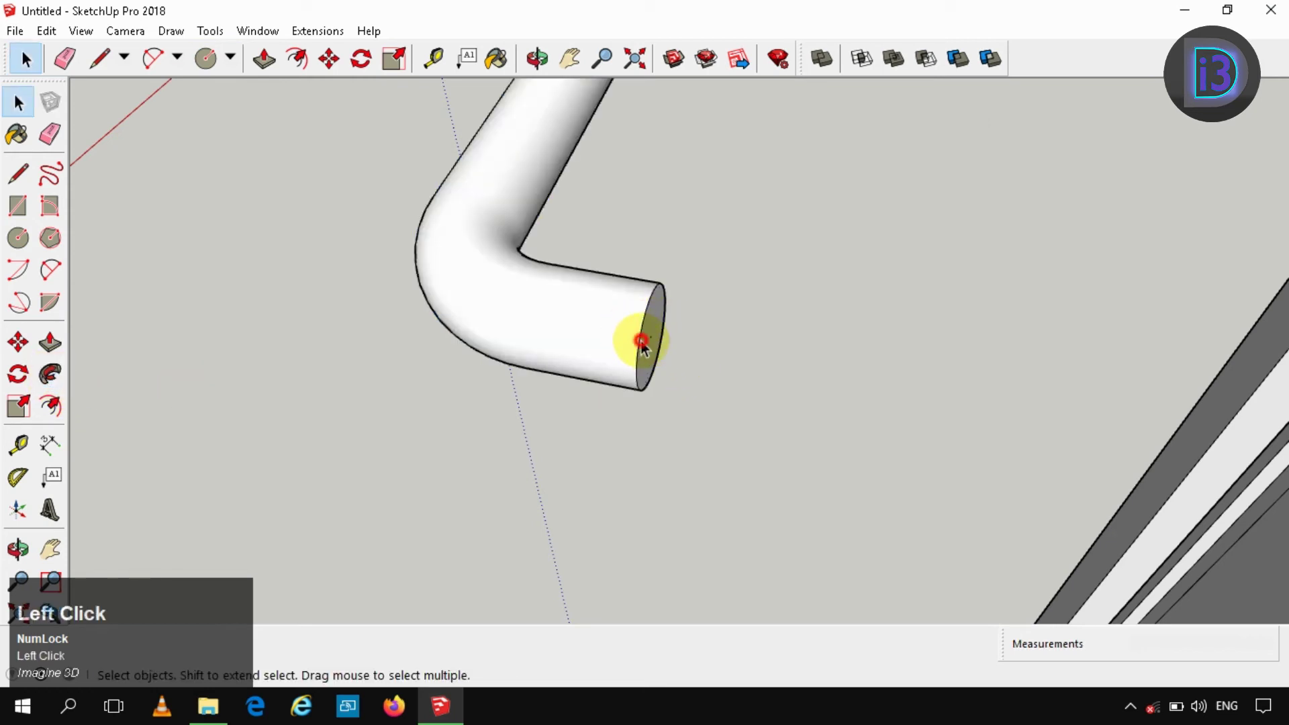
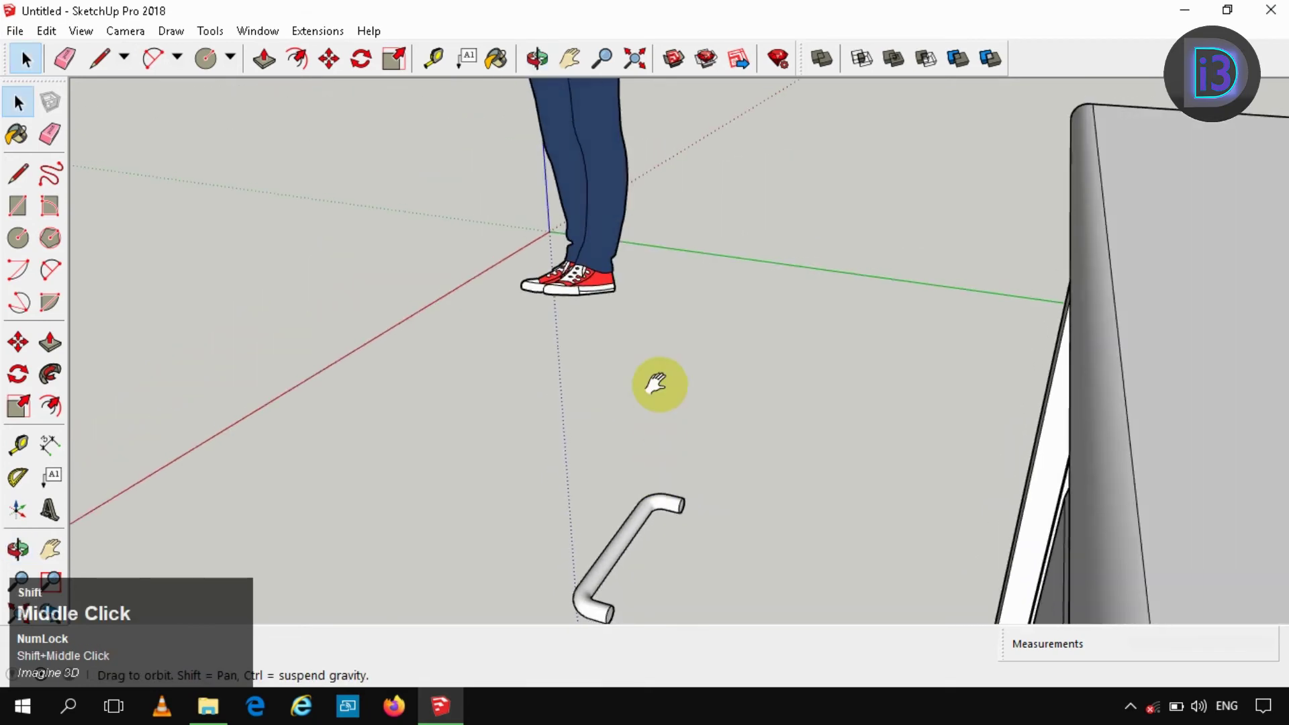
scroll("up", 3)
left_click(624, 554)
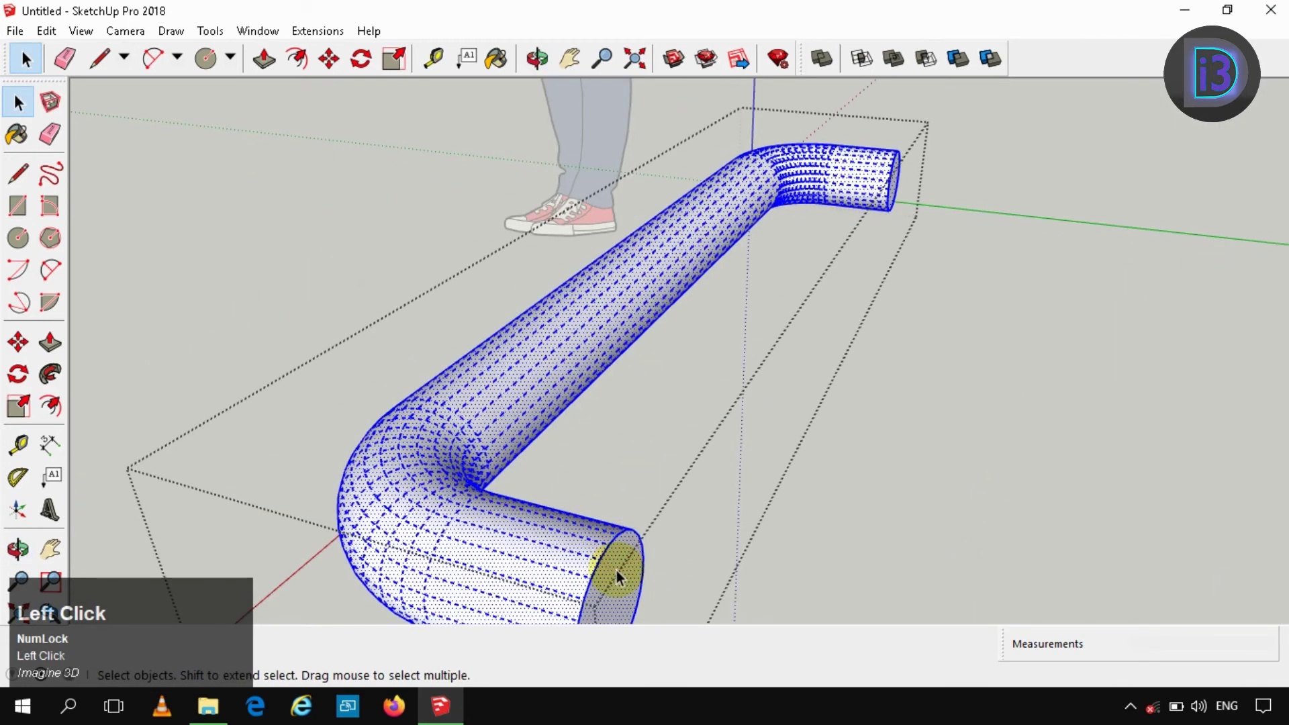
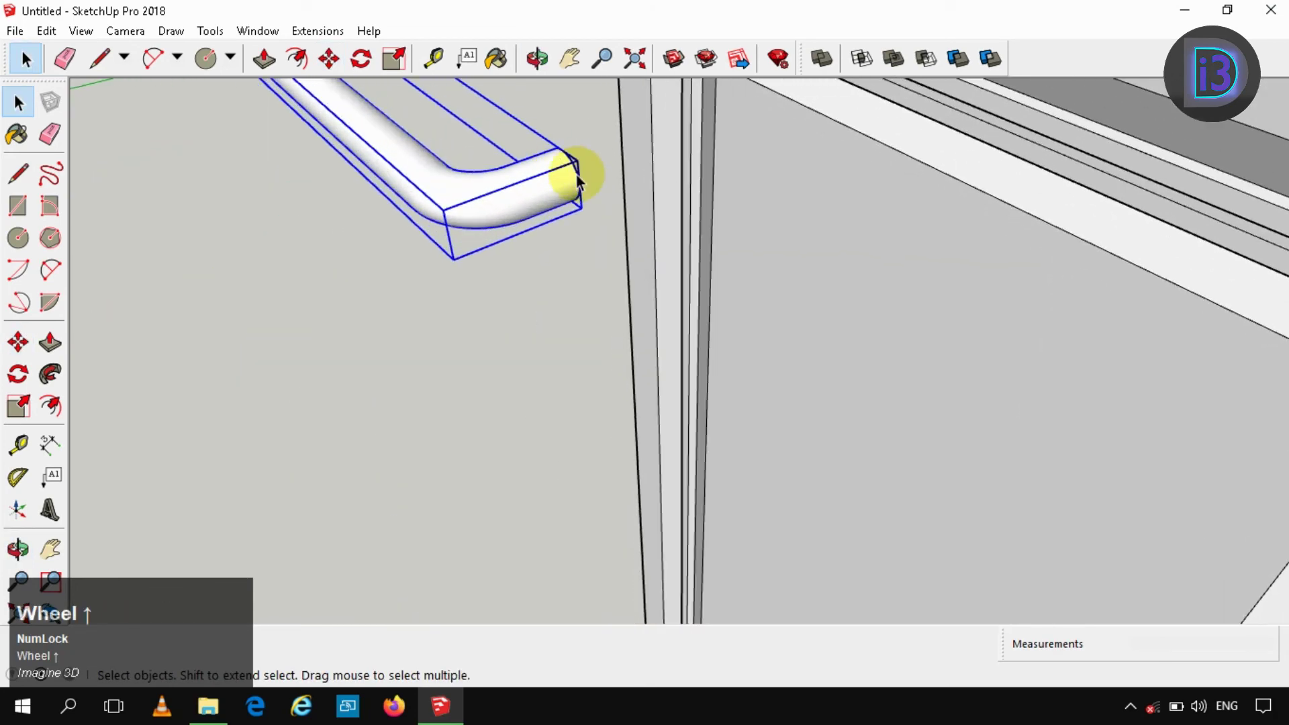
Start moving the pipe handle toward the top-left drawer front.
key("m")
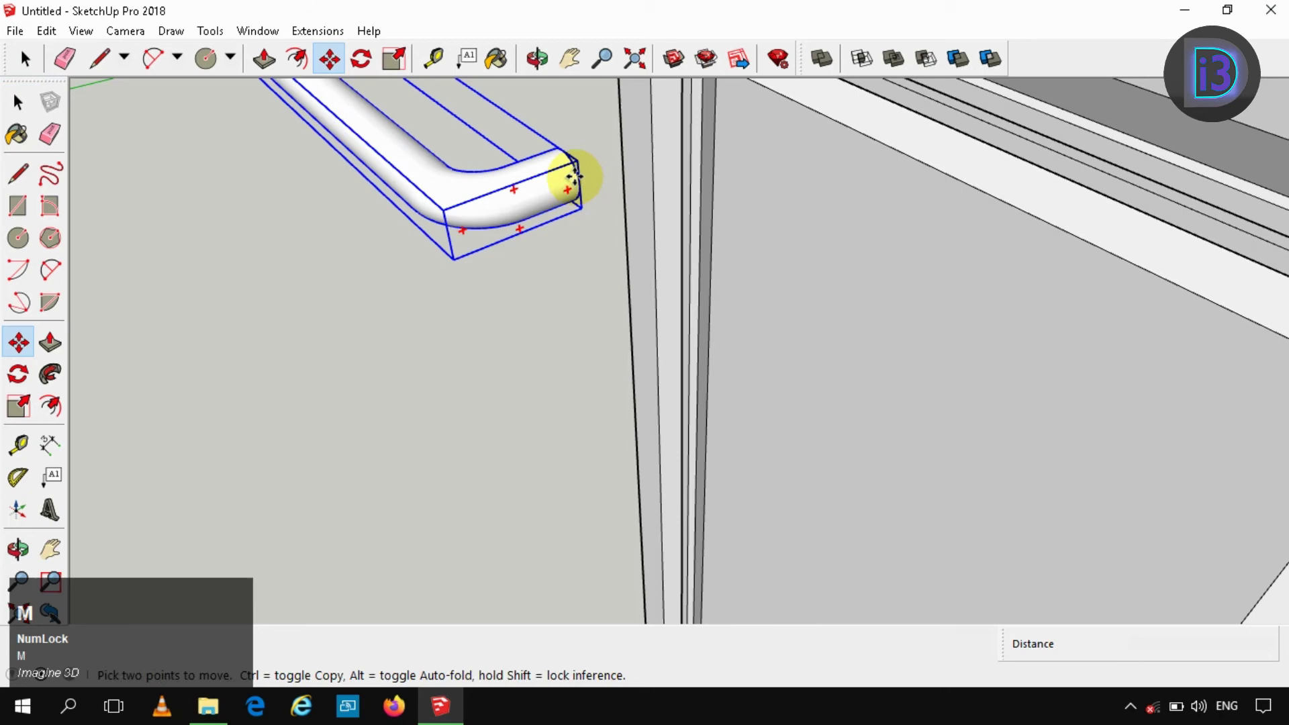
scroll("up", 3)
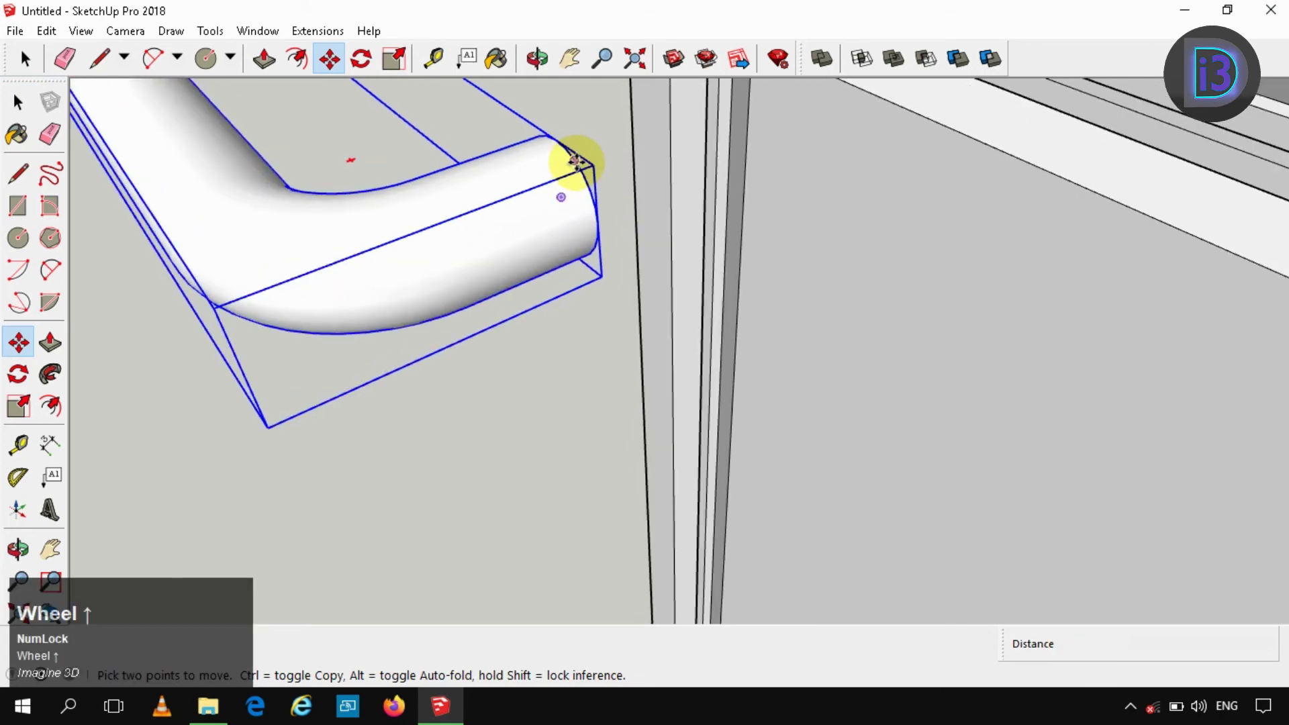
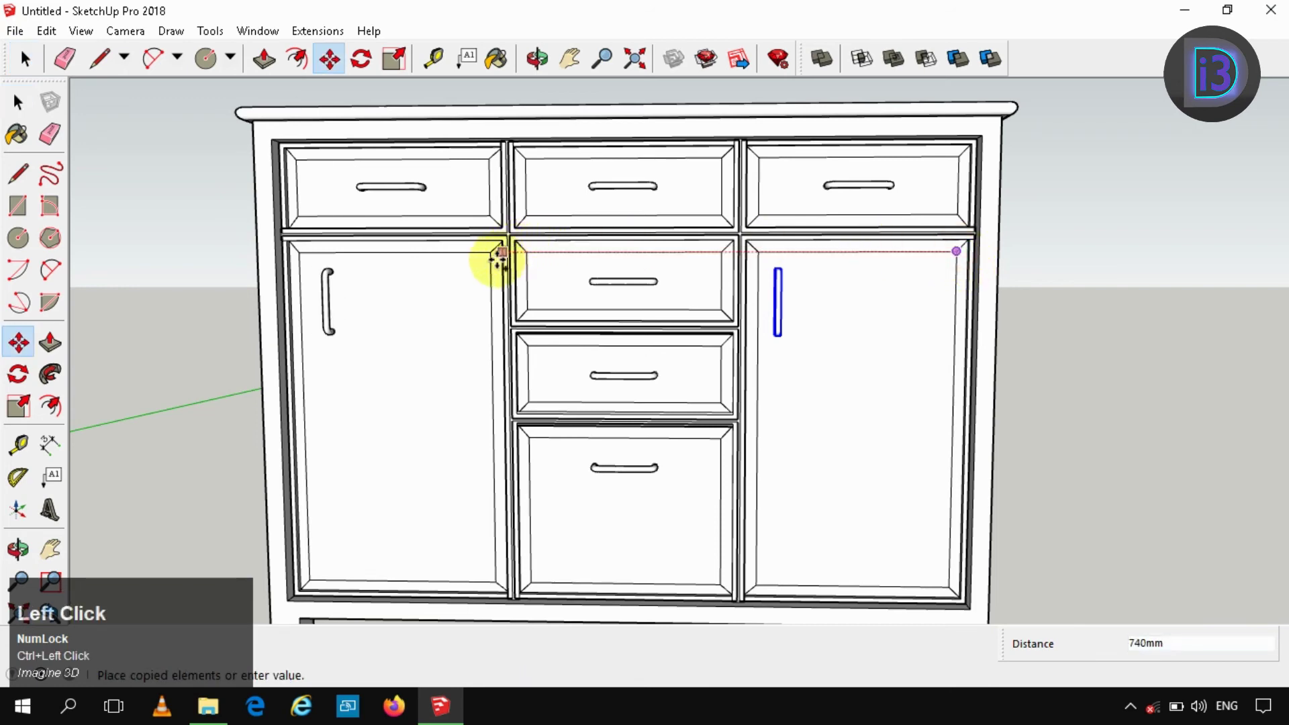
Place the copied vertical handle on the left door, locked straight across along the red axis.
key("space")
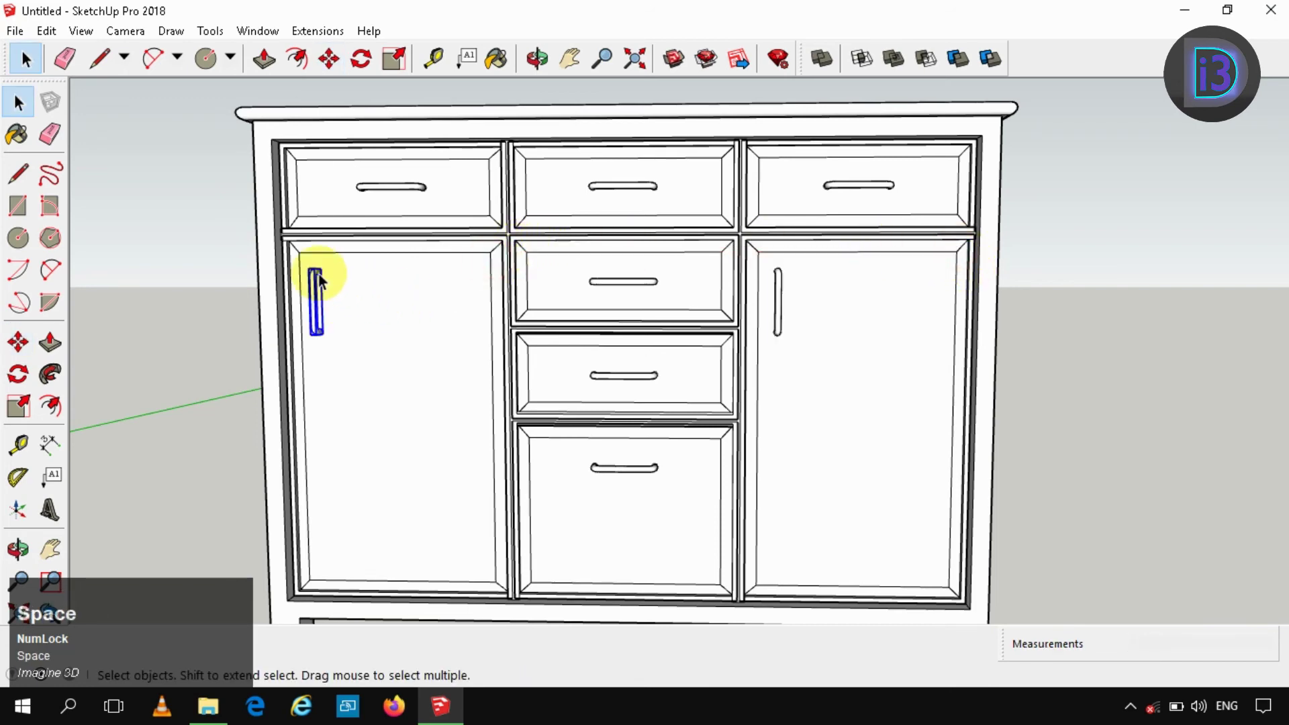
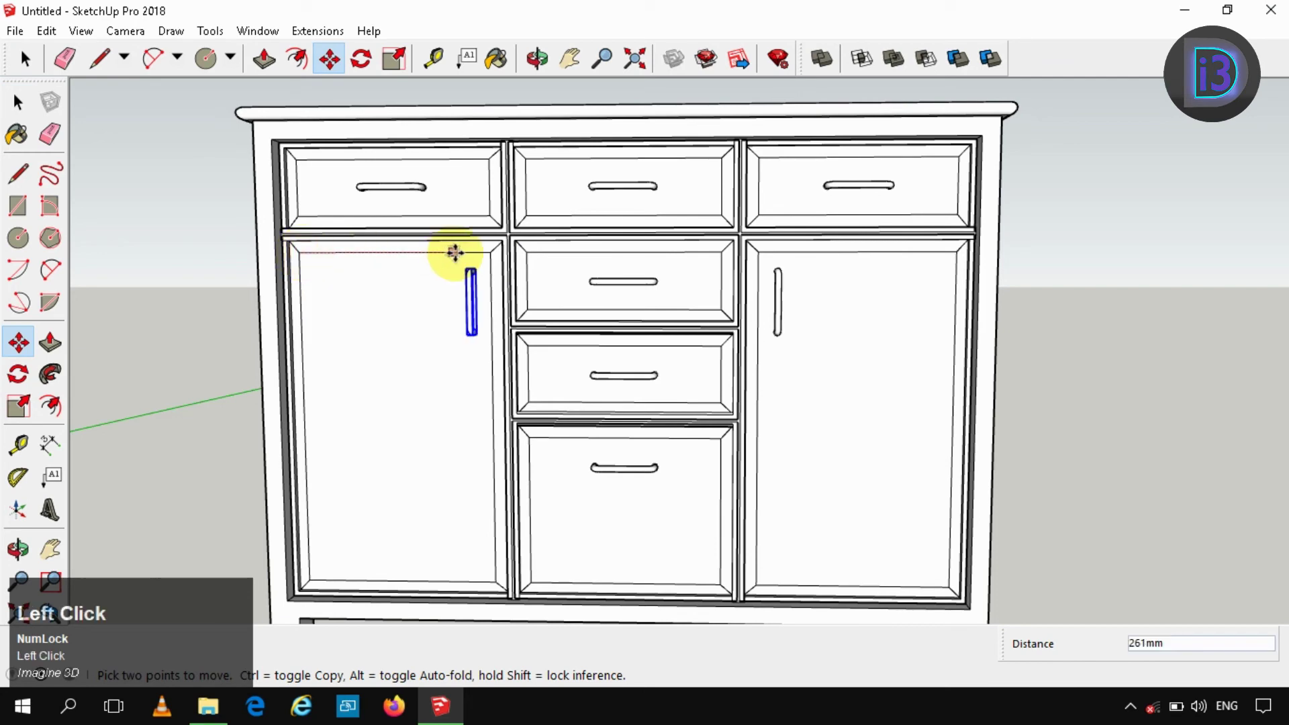
key("Right")
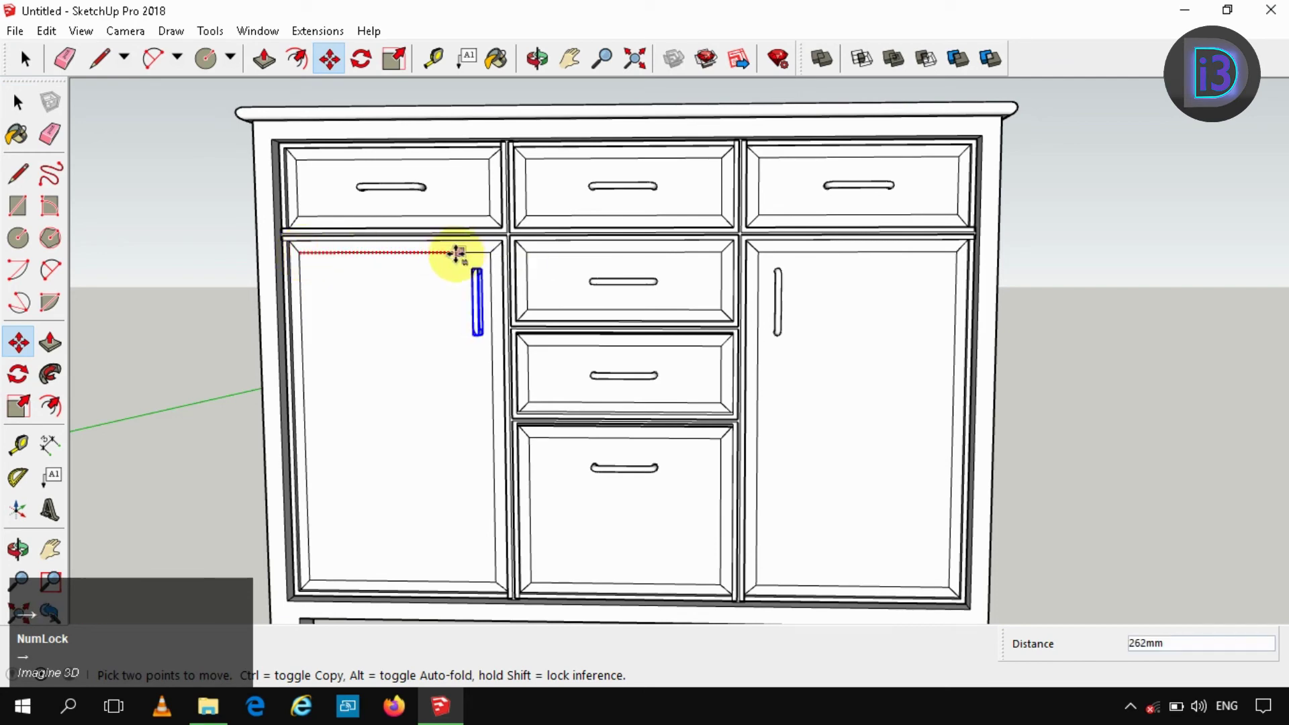
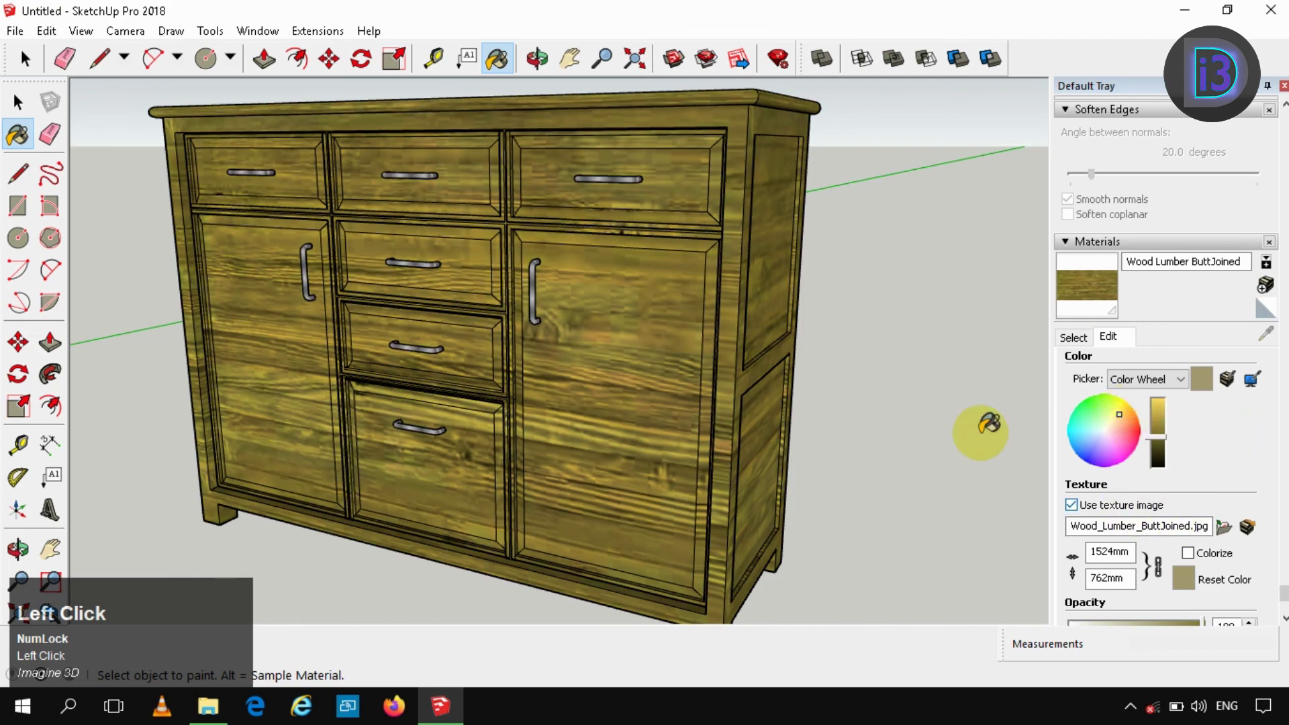
Zoom out to bring the whole wood-textured cabinet into view.
scroll("down", 3)
key("space")
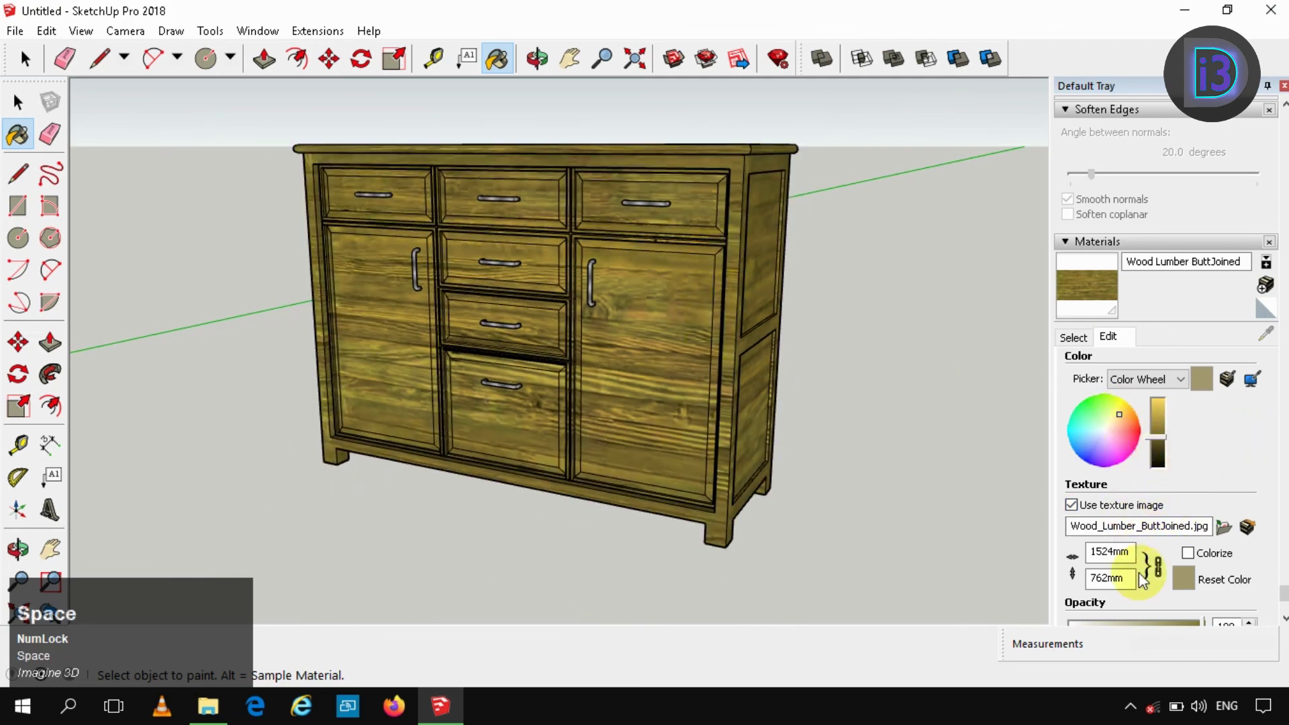
scroll("down", 3)
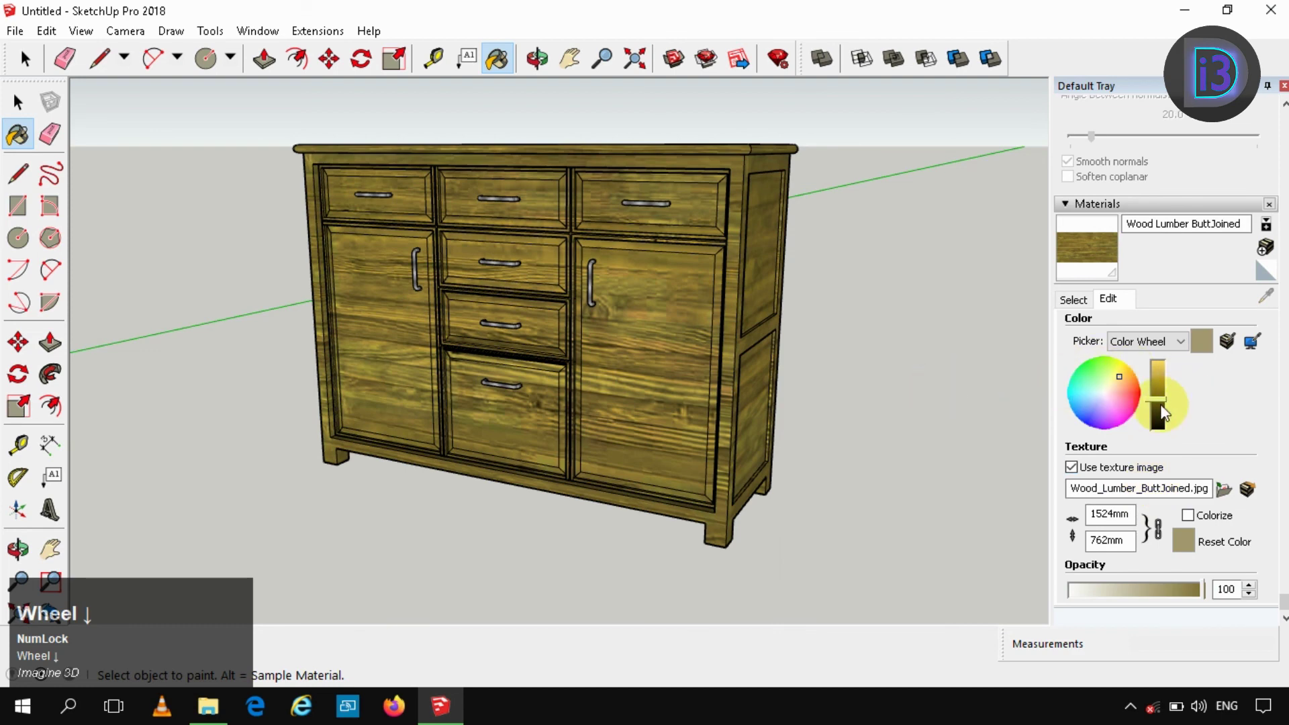